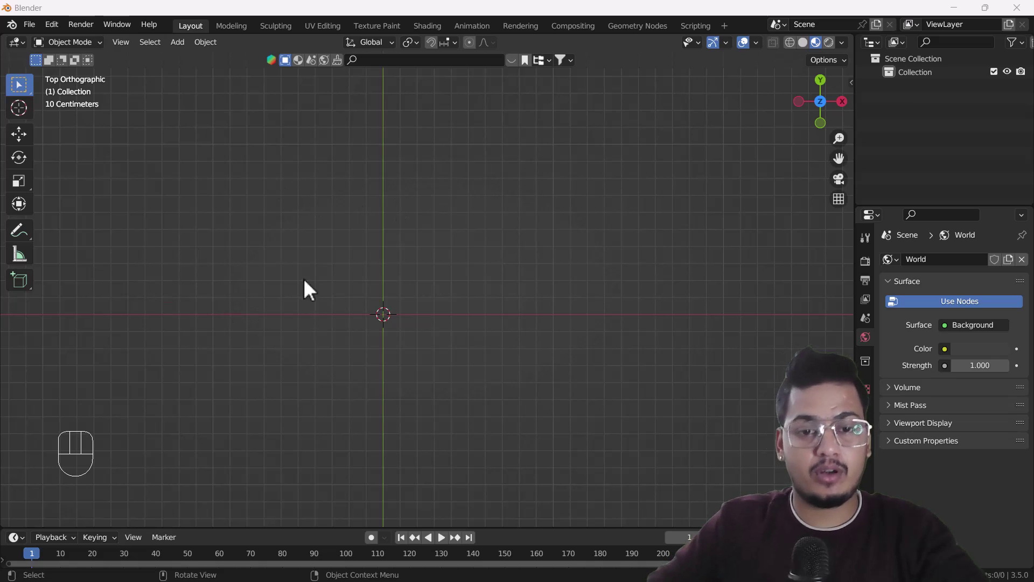
- Confirm the Import Images as Planes add-on is enabled in Preferences and return to the empty scene
left_click(307, 230)
key("shift+a")
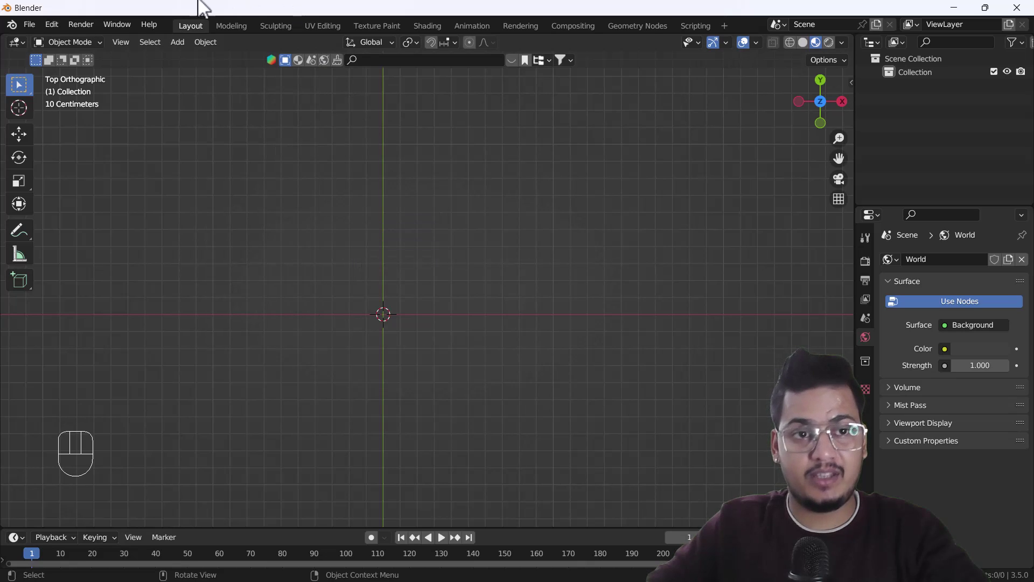
left_click_drag(58, 35, 232, 170)
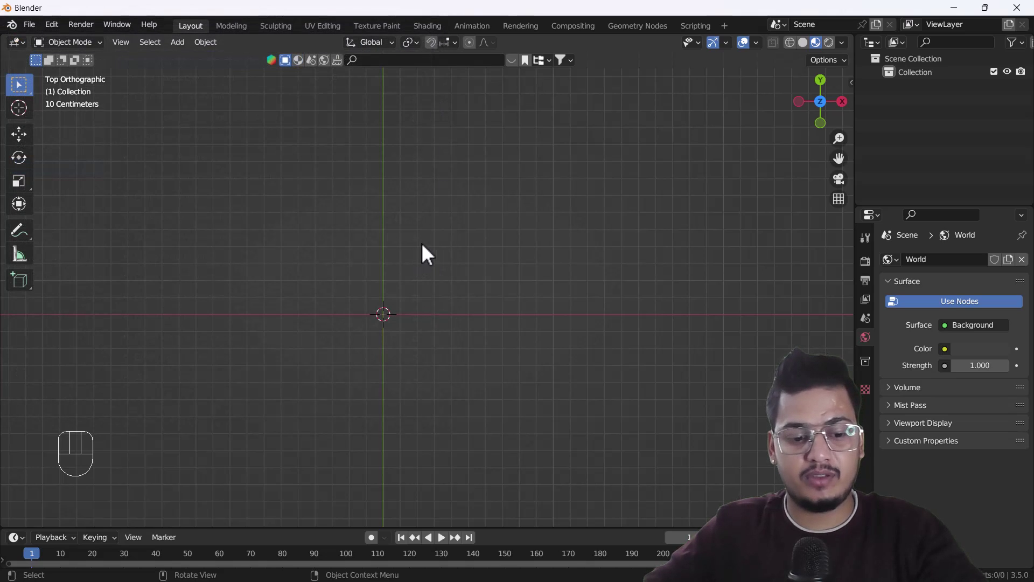
- Import the beer-glass reference photo as an image plane and frame it in the viewport
key("shift+a")
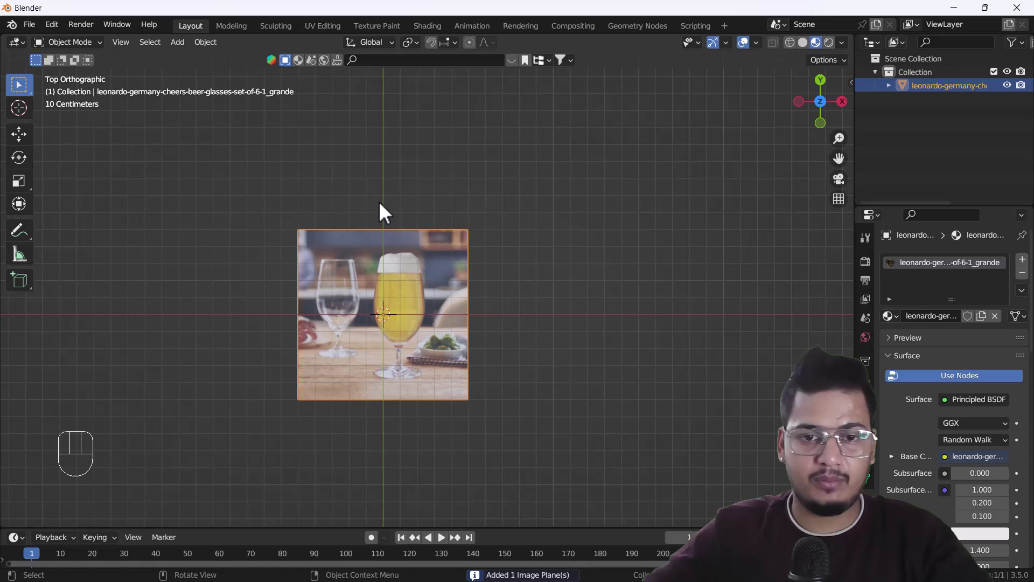
left_click_drag(431, 394, 462, 257)
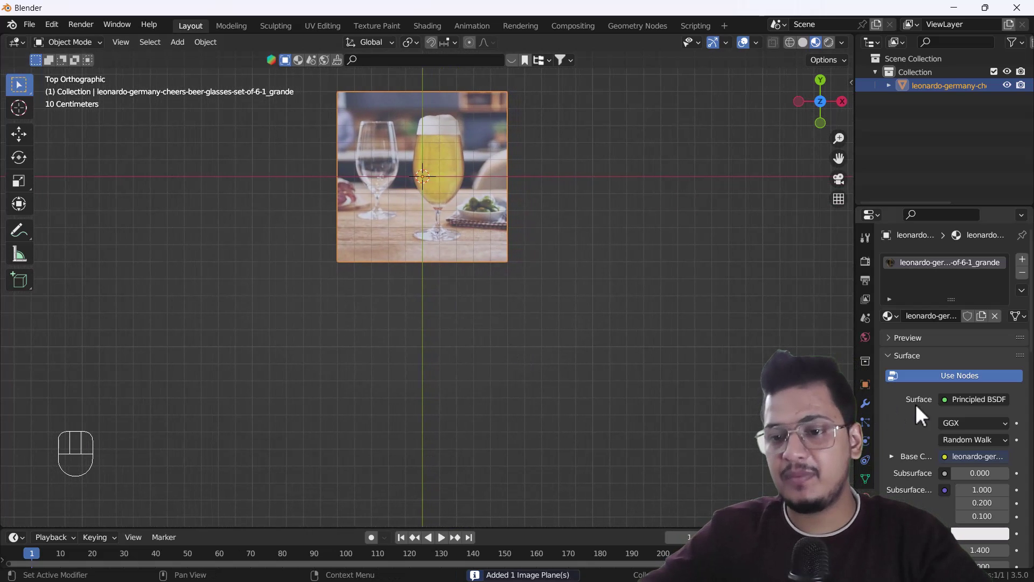
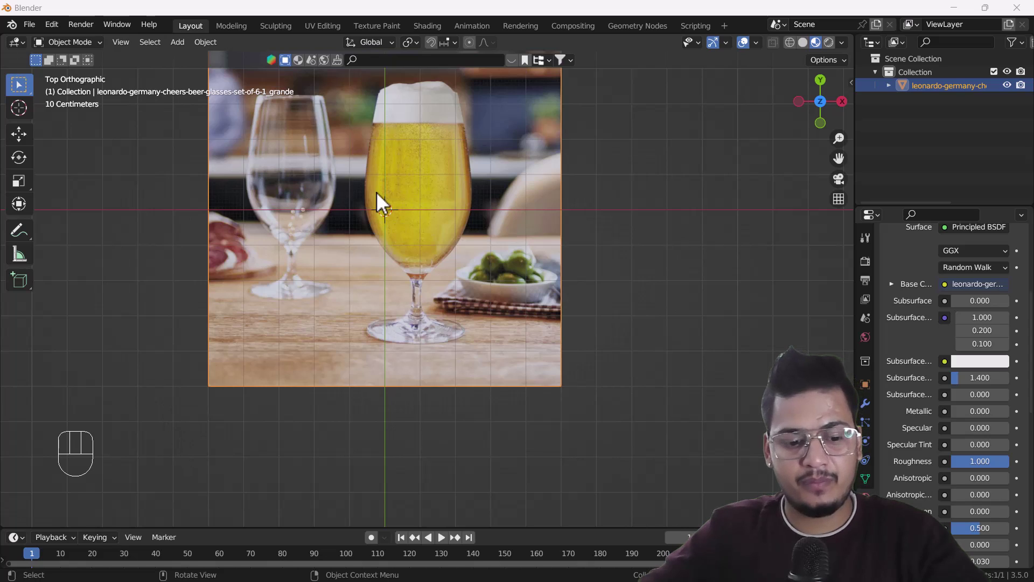
- Rotate the image plane 90 degrees on X to stand upright and view it from the front
key("shift+a")
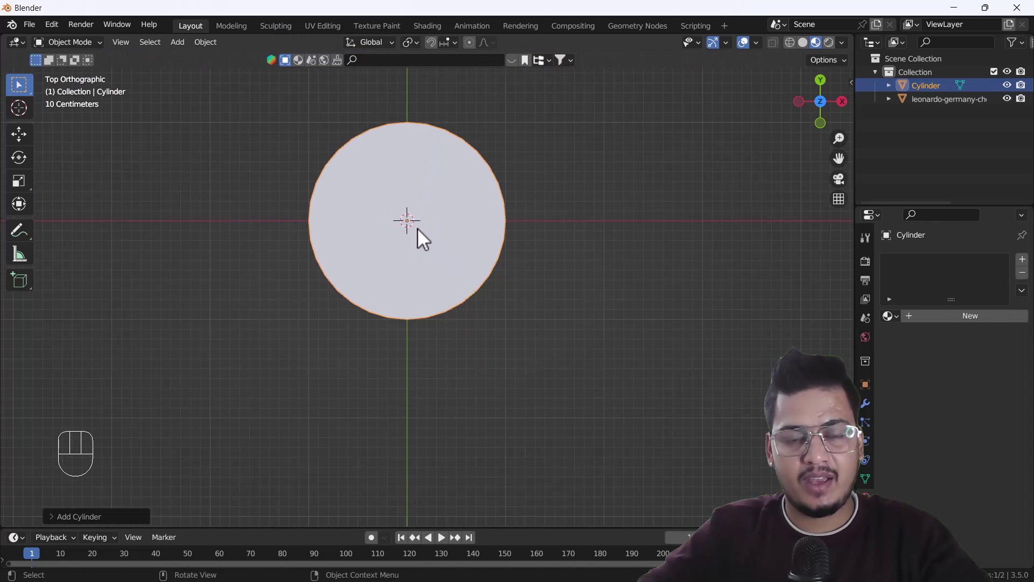
left_click_drag(413, 296, 429, 213)
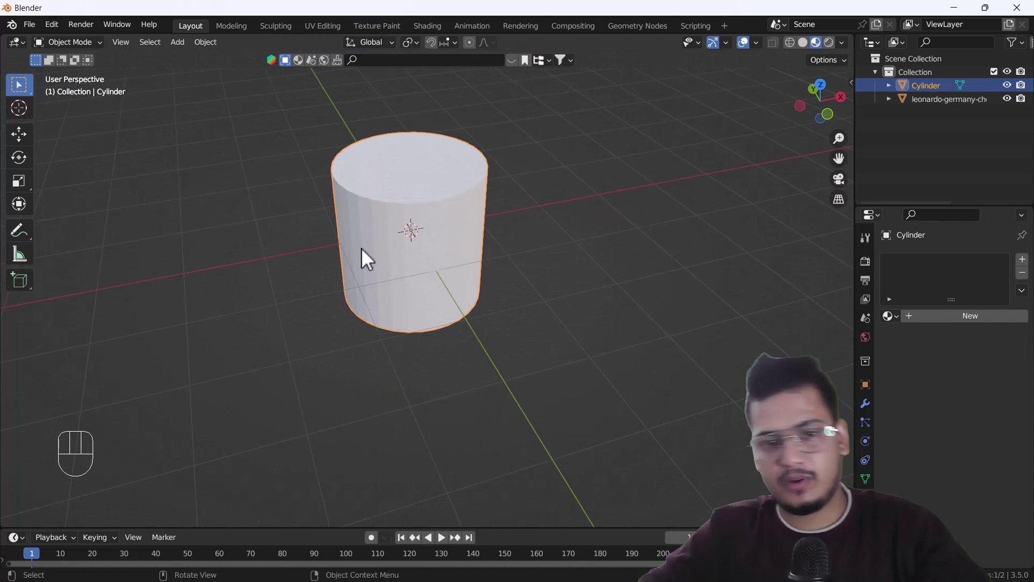
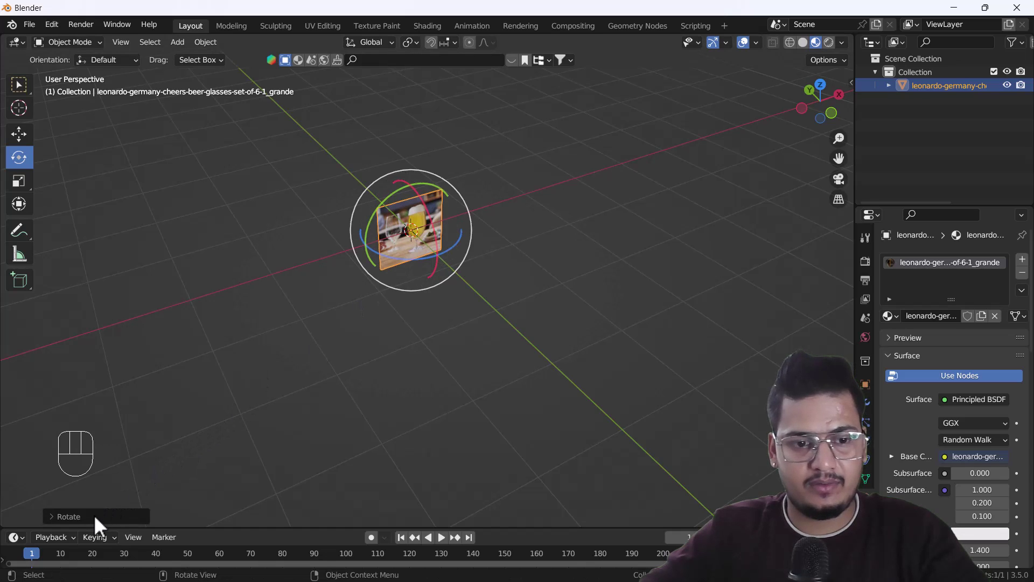
left_click(90, 529)
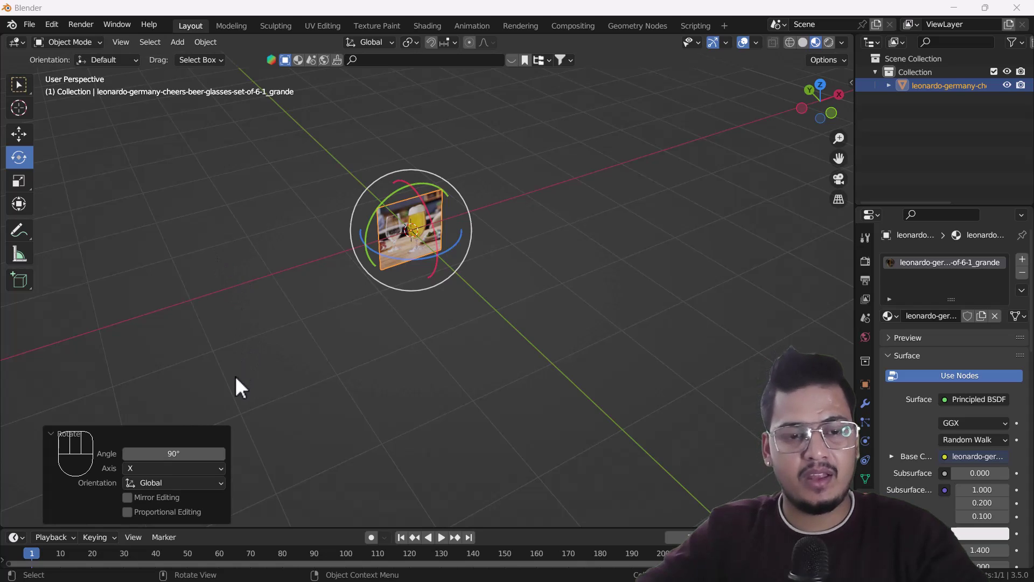
key("`")
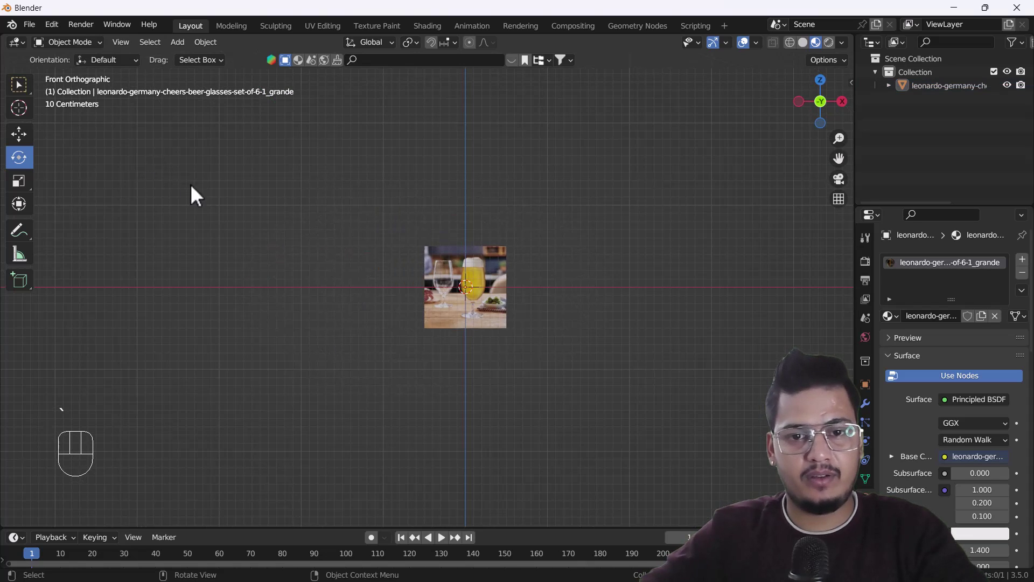
- Add a cylinder, scale it over the glass in the photo and enable X-ray to see through it
left_click_drag(458, 292, 484, 225)
left_click_drag(504, 233, 461, 252)
key("shift+a")
key("s")
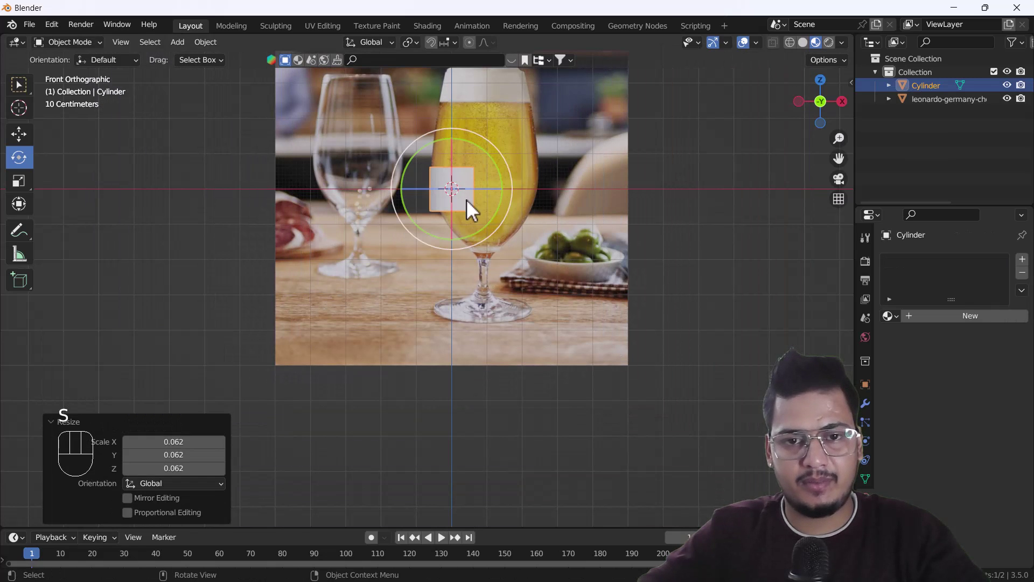
left_click_drag(473, 224, 437, 251)
middle_click(509, 222)
left_click(780, 49)
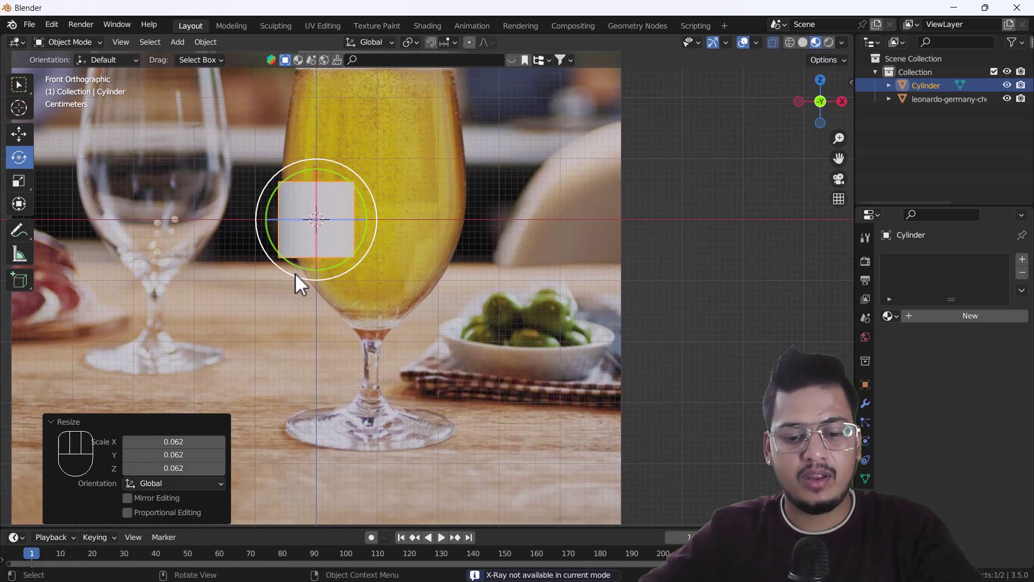
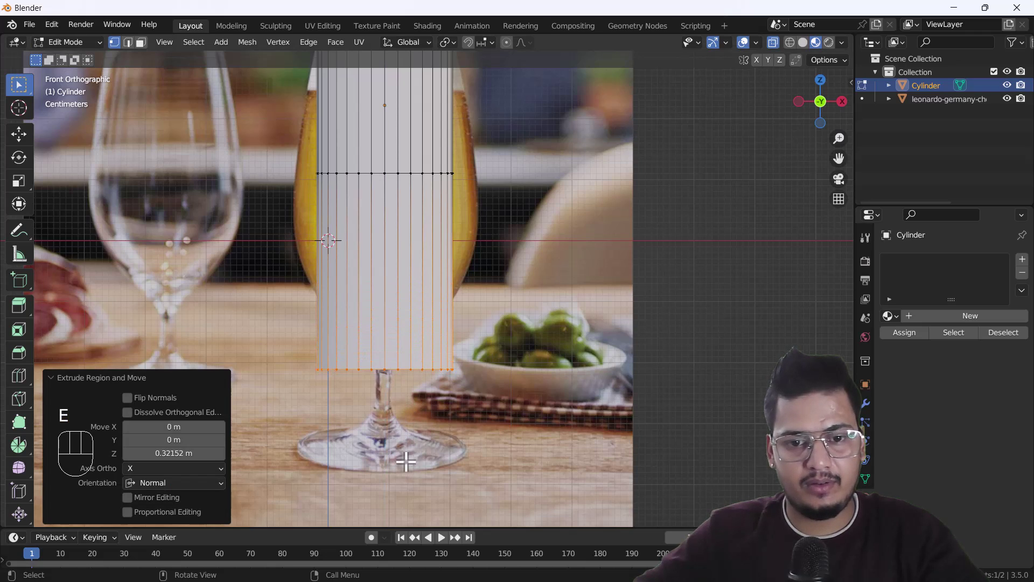
- Scale the cylinder's lower rings to taper the body along the glass bowl's curve
key("s")
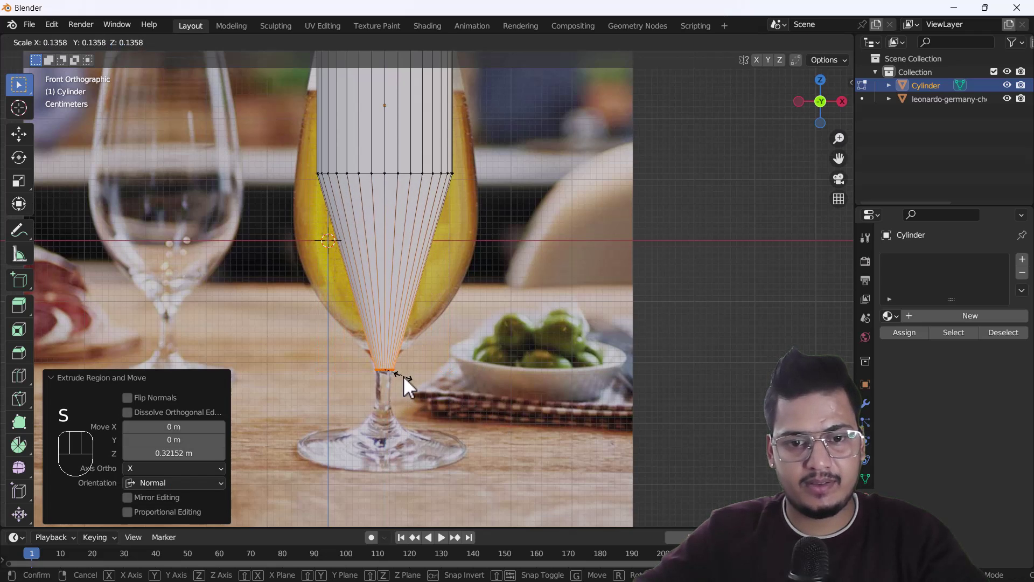
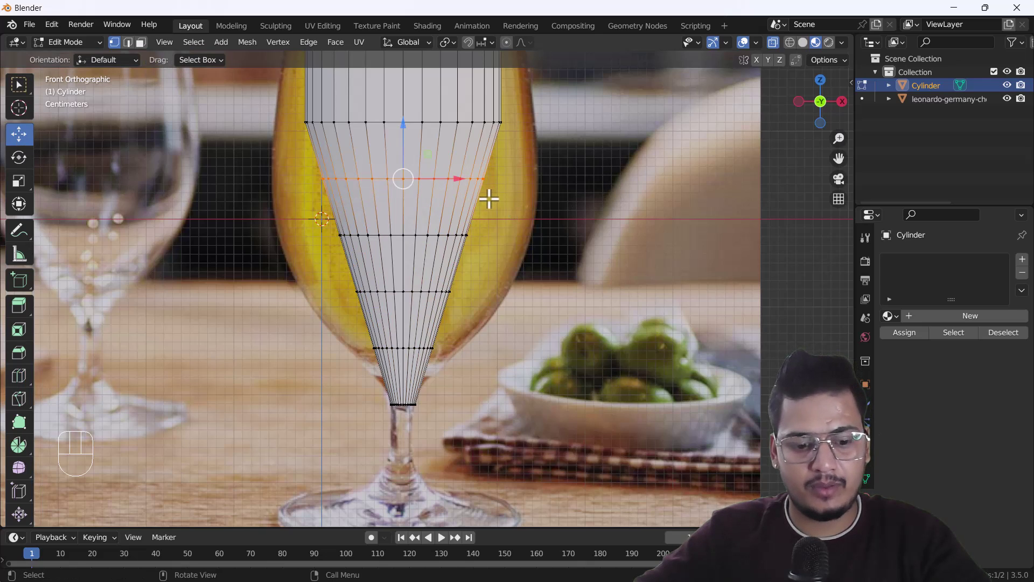
key("s")
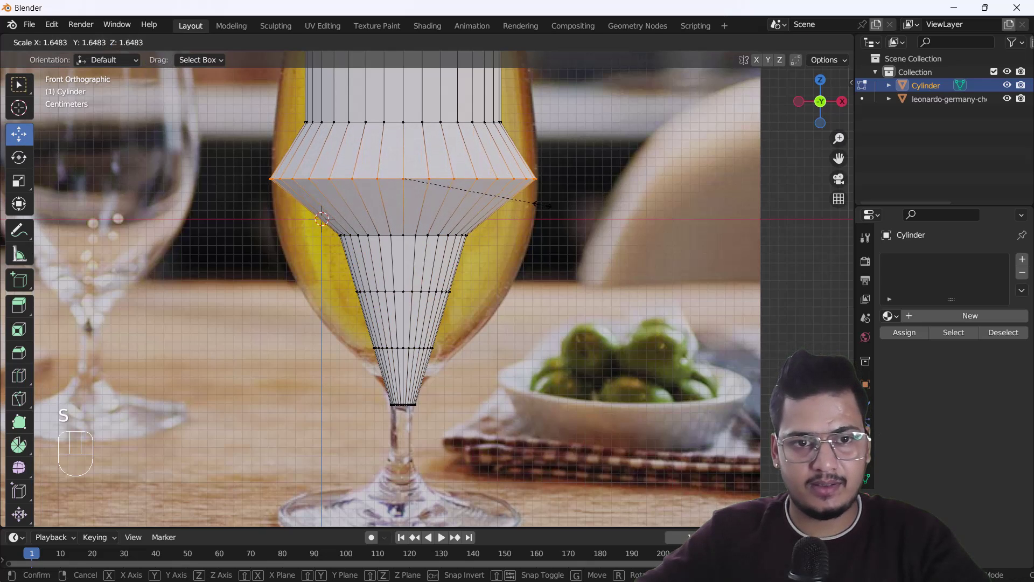
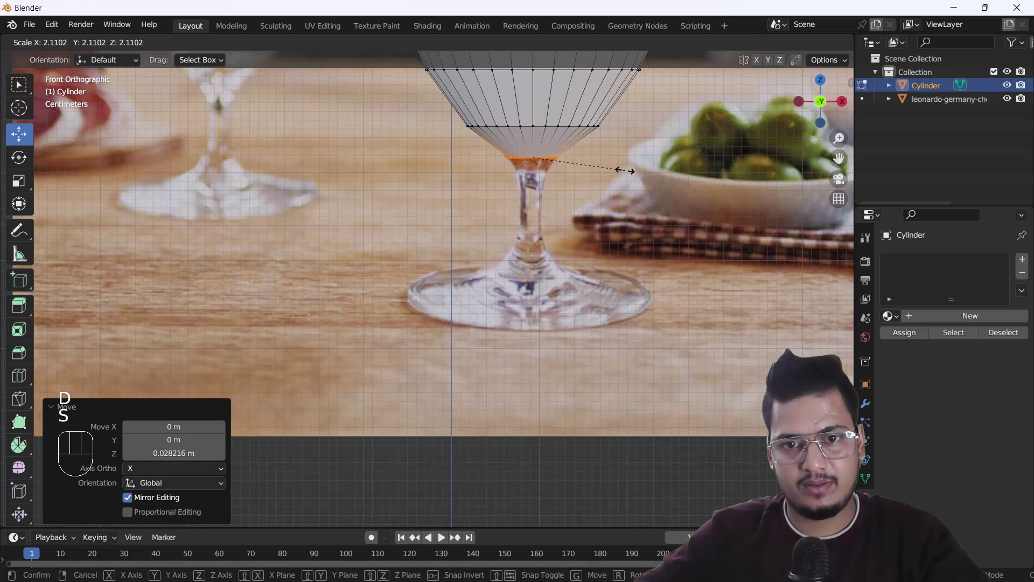
- Extrude a narrow ring at the stem top and extend the thin stem down to the base
key("e")
key("s")
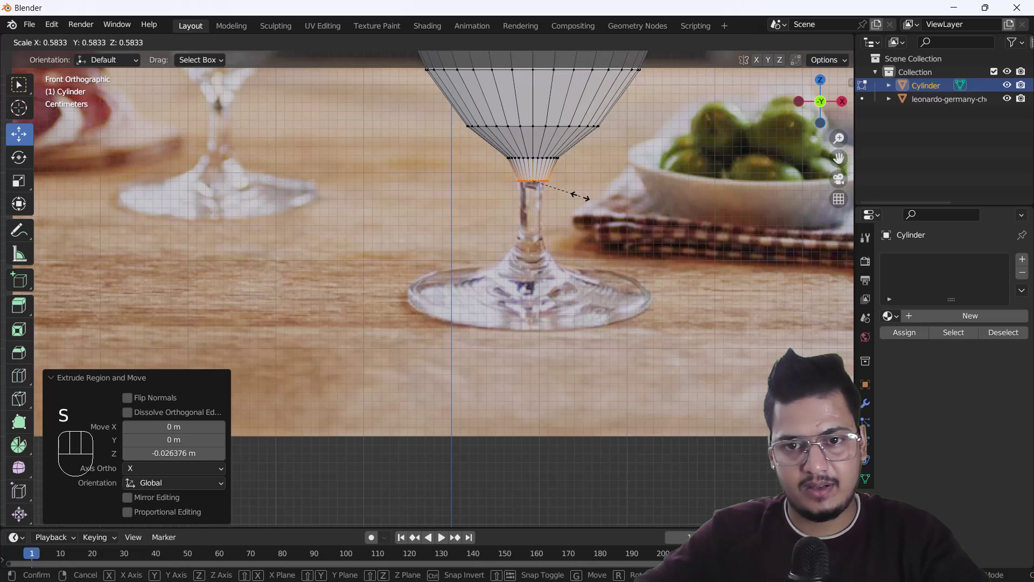
key("e")
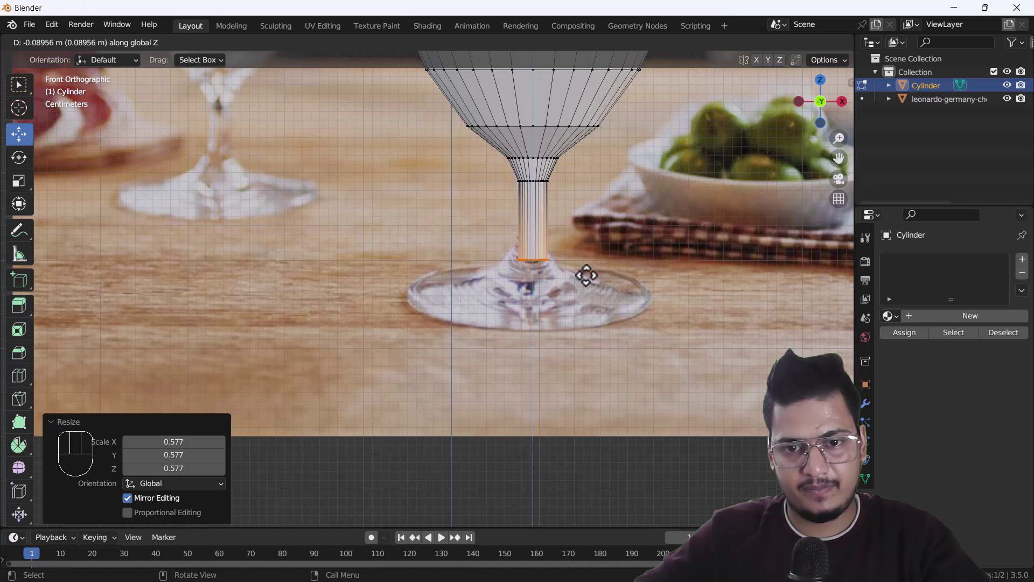
key("e")
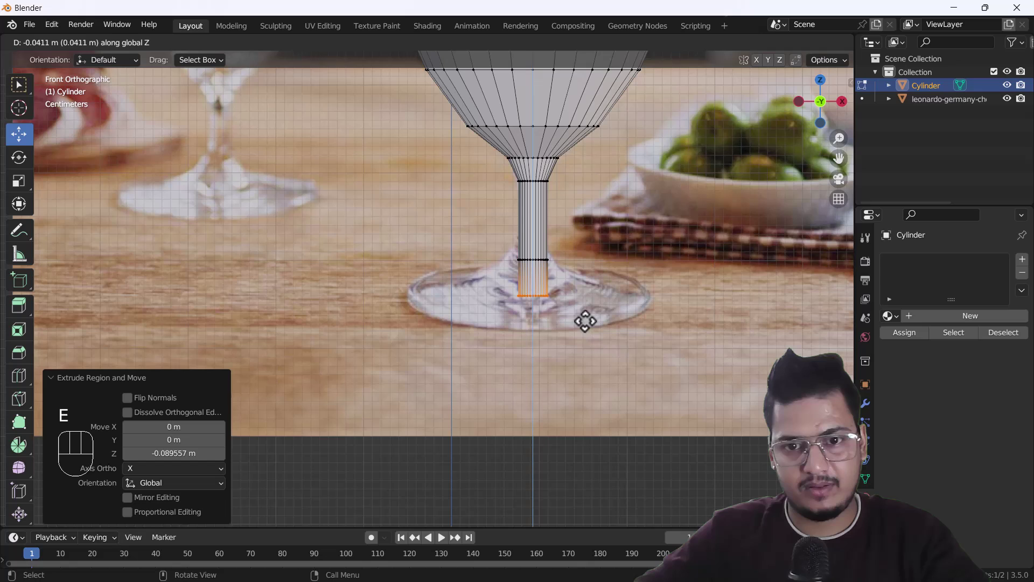
key("s")
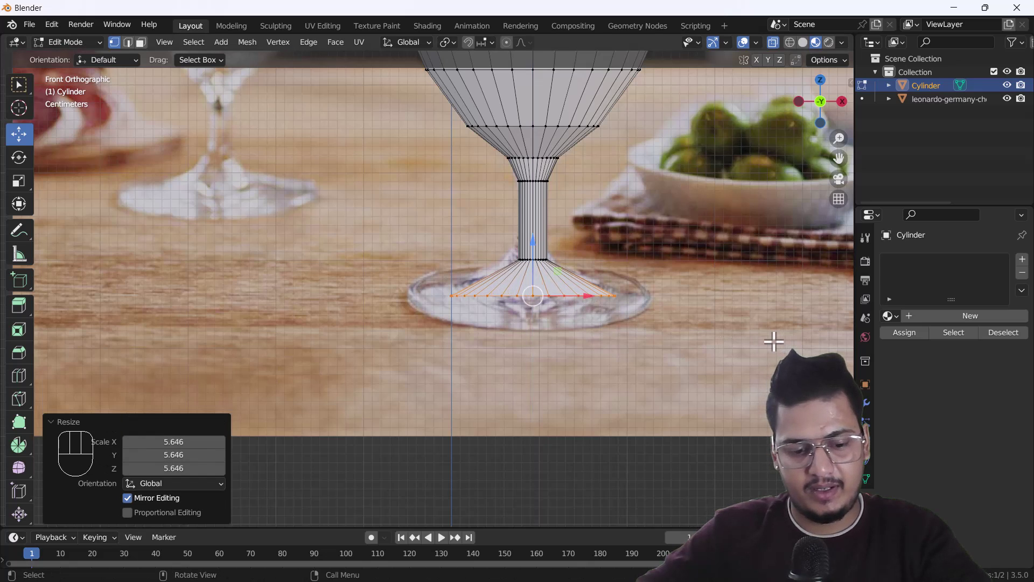
- Extrude and widen the bottom ring outward into a wide, flat foot matching the photo
key("e")
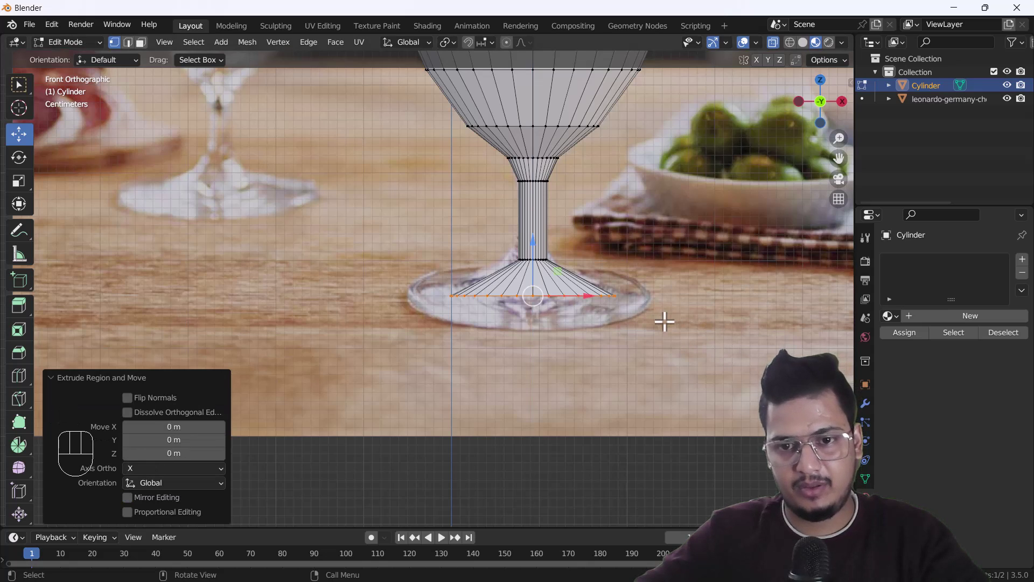
key("ctrl+z")
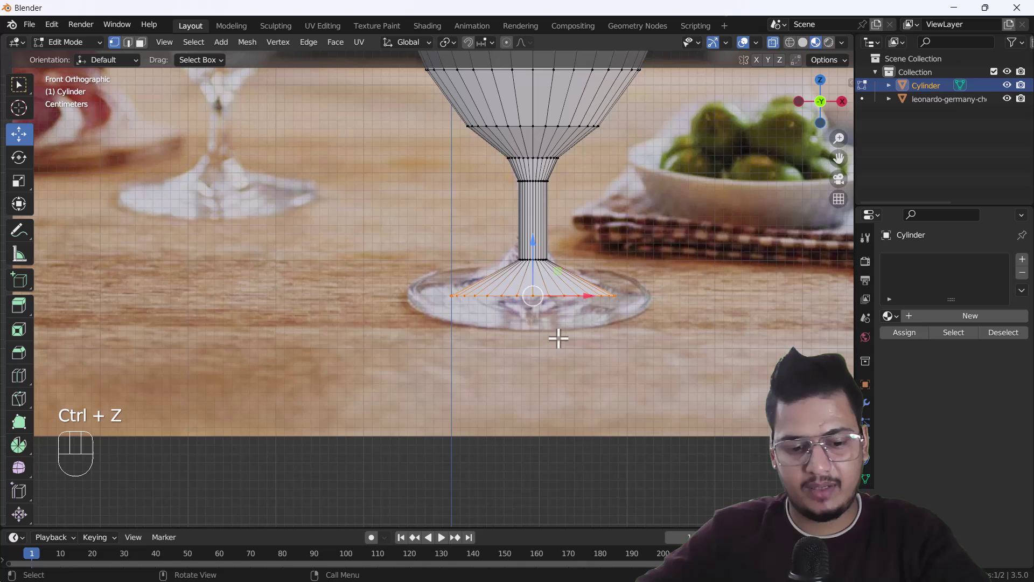
key("e")
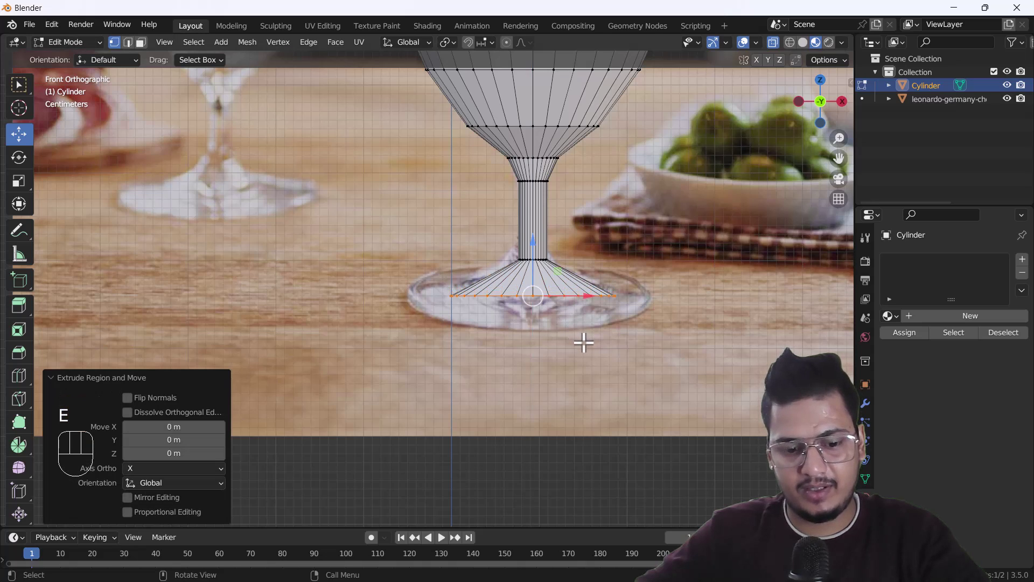
key("s")
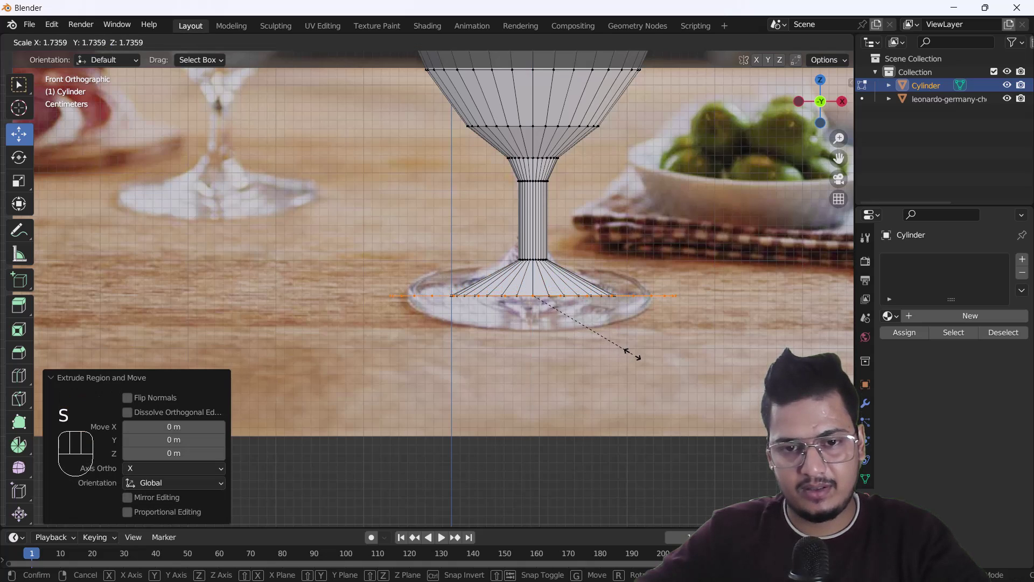
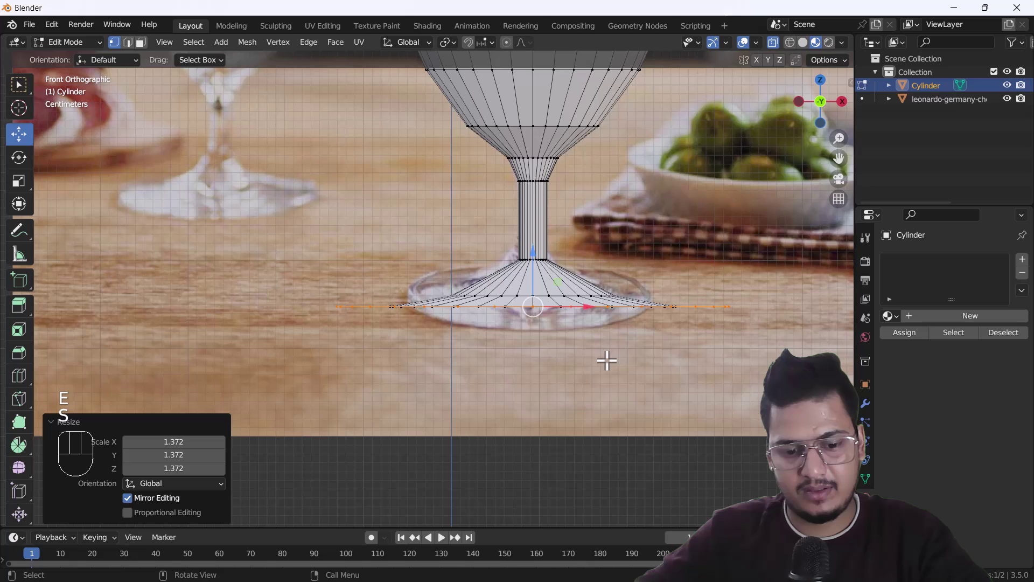
key("e")
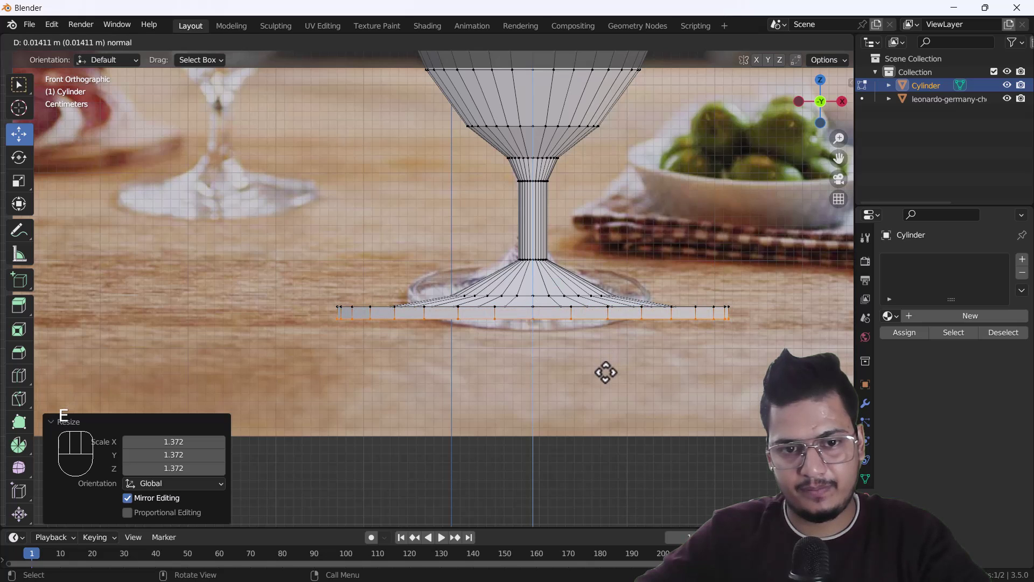
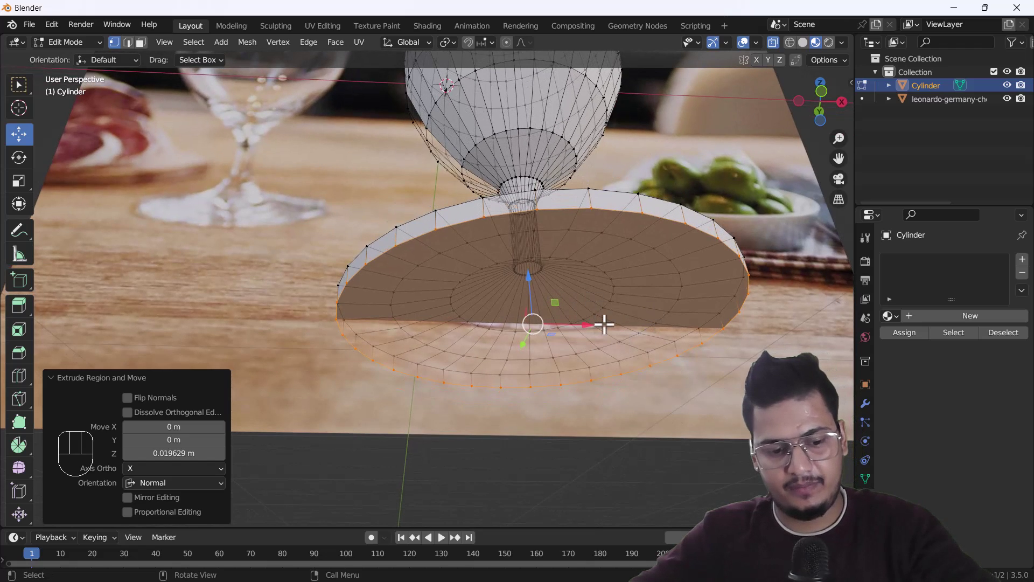
- Fill the open underside of the foot via the F3 search, retrying with Grid Fill after a warning
key("F3")
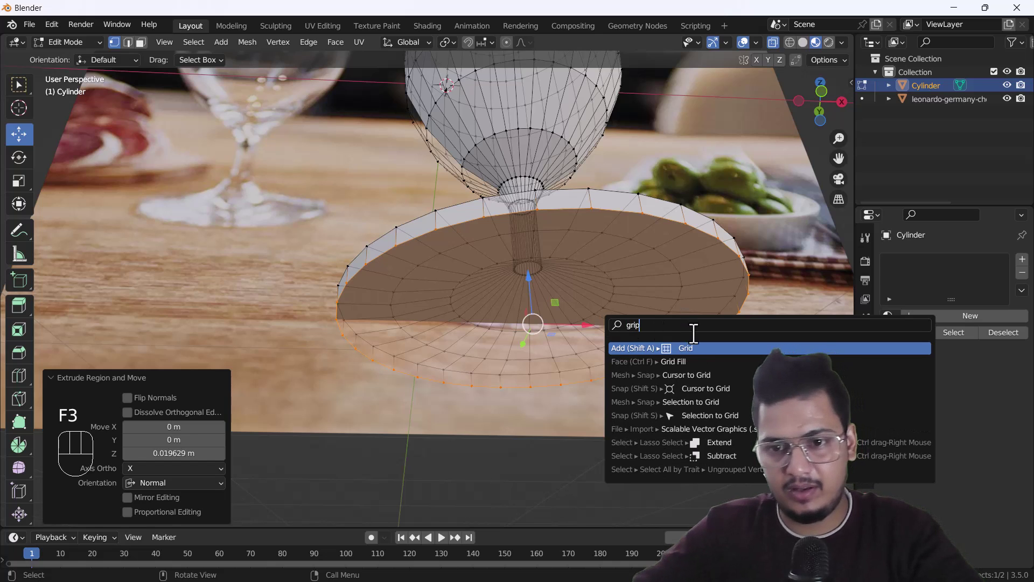
key("2")
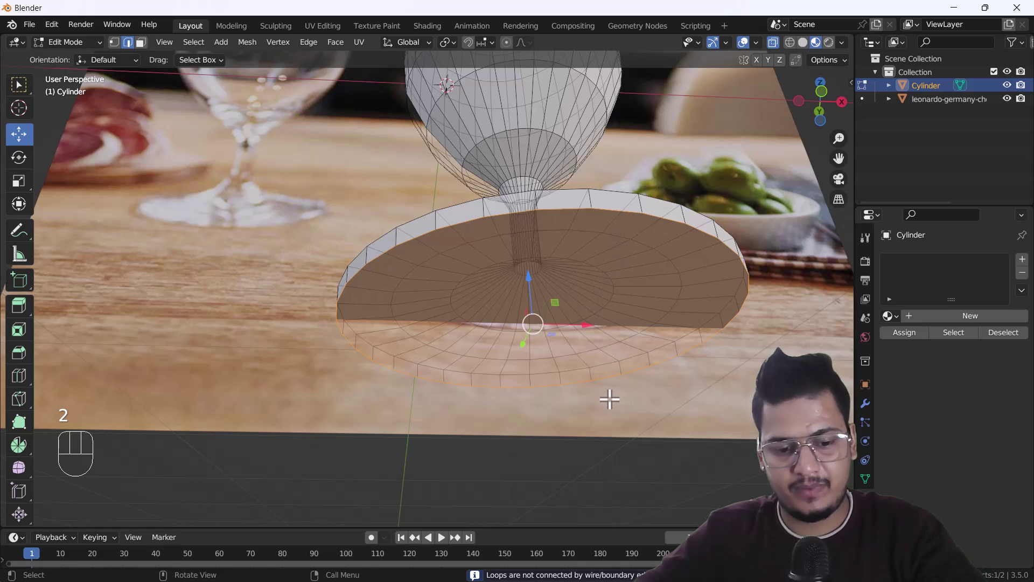
key("F3")
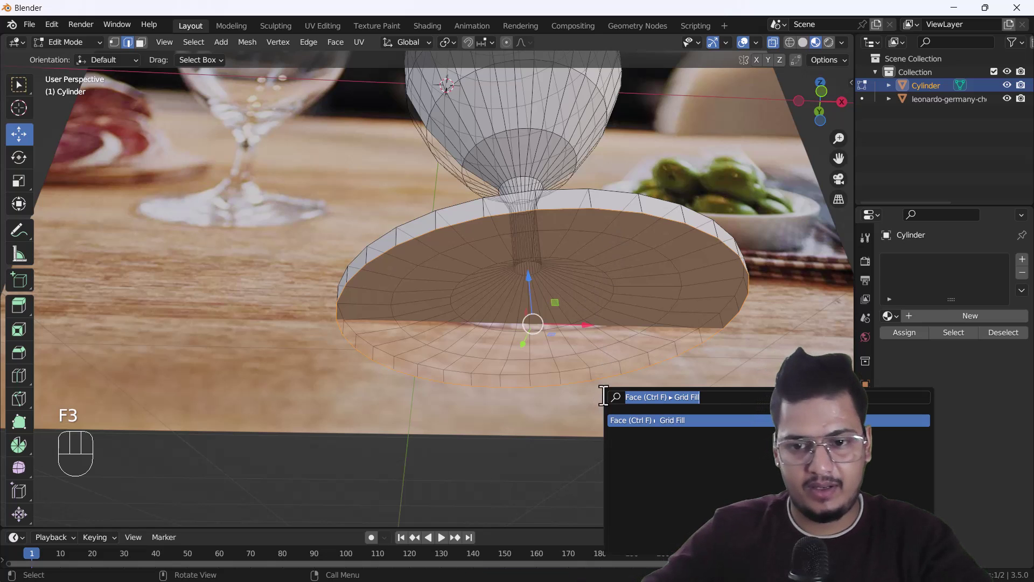
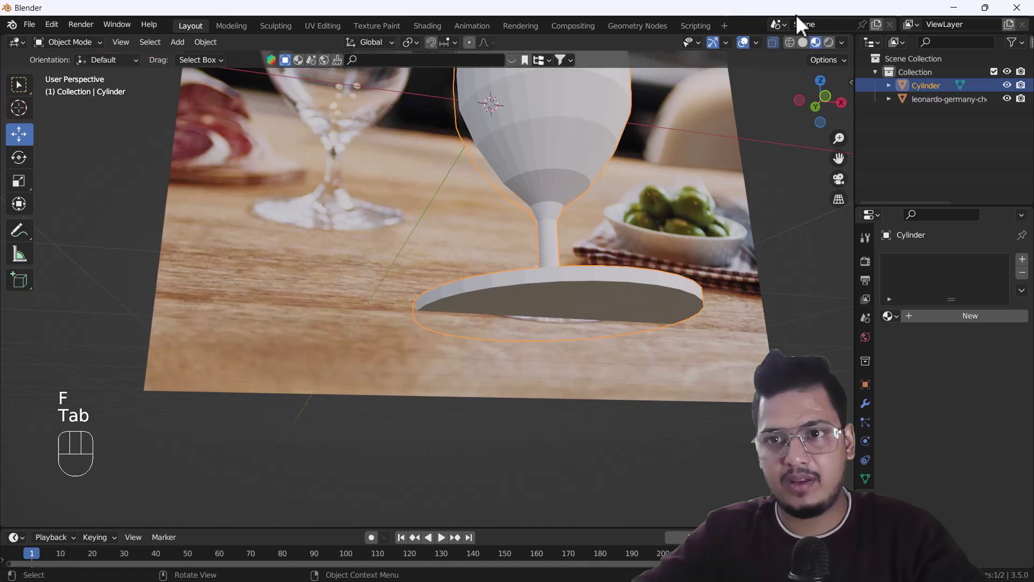
- Return to object mode in front view and check the solid glass against the reference photo
left_click_drag(610, 230, 587, 271)
key("`")
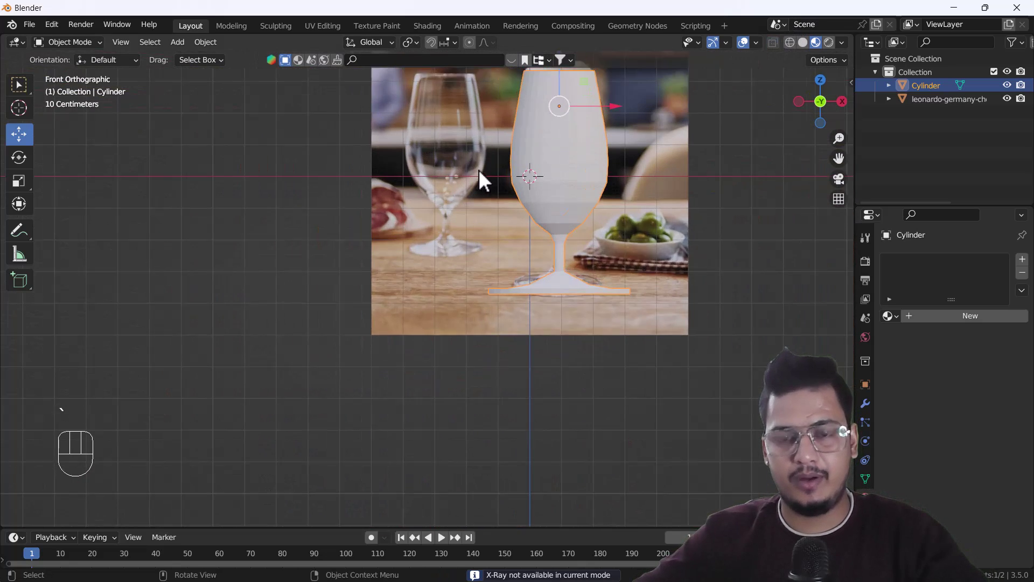
left_click_drag(591, 177, 496, 255)
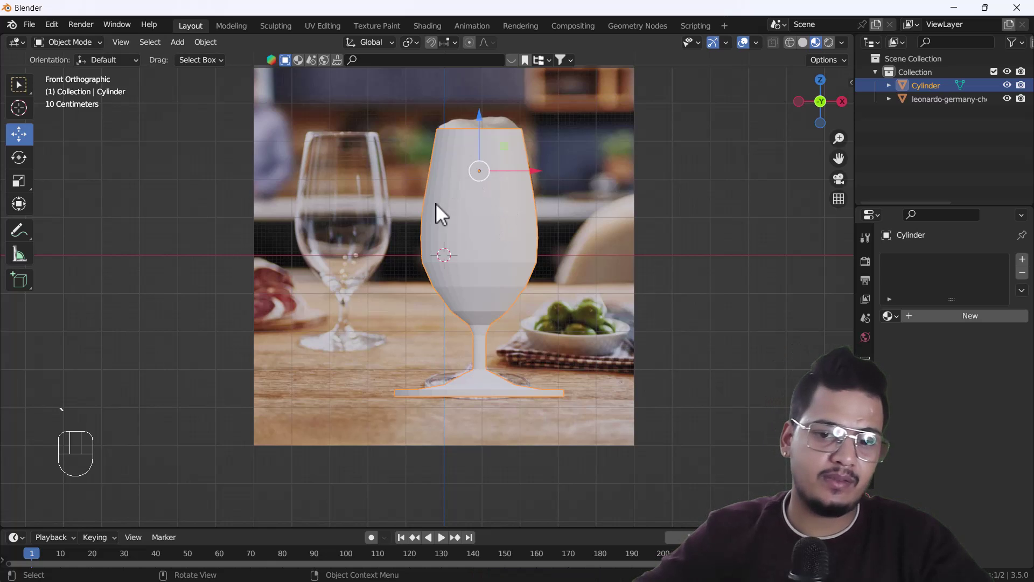
left_click_drag(448, 254, 455, 281)
key("`")
left_click(483, 239)
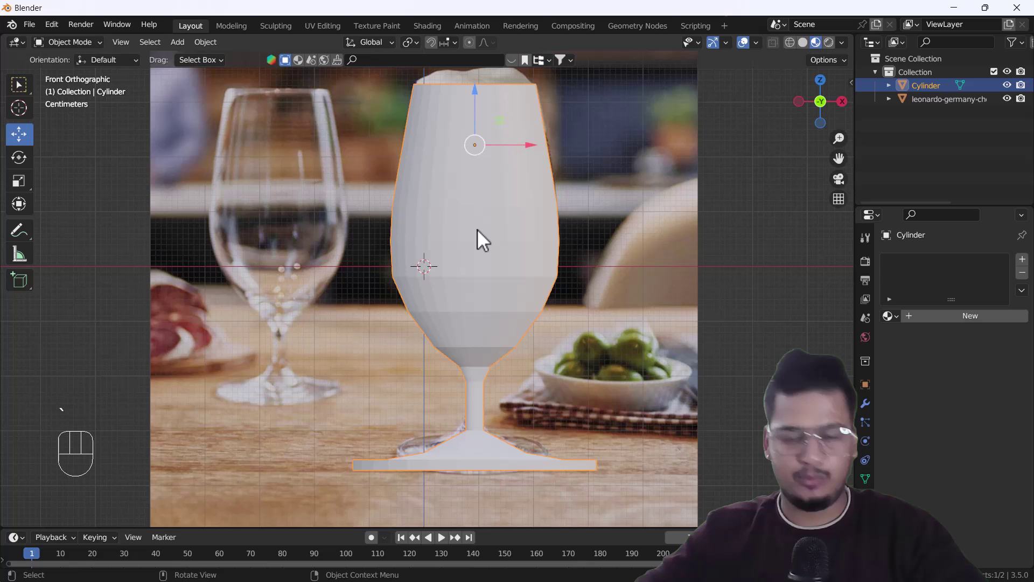
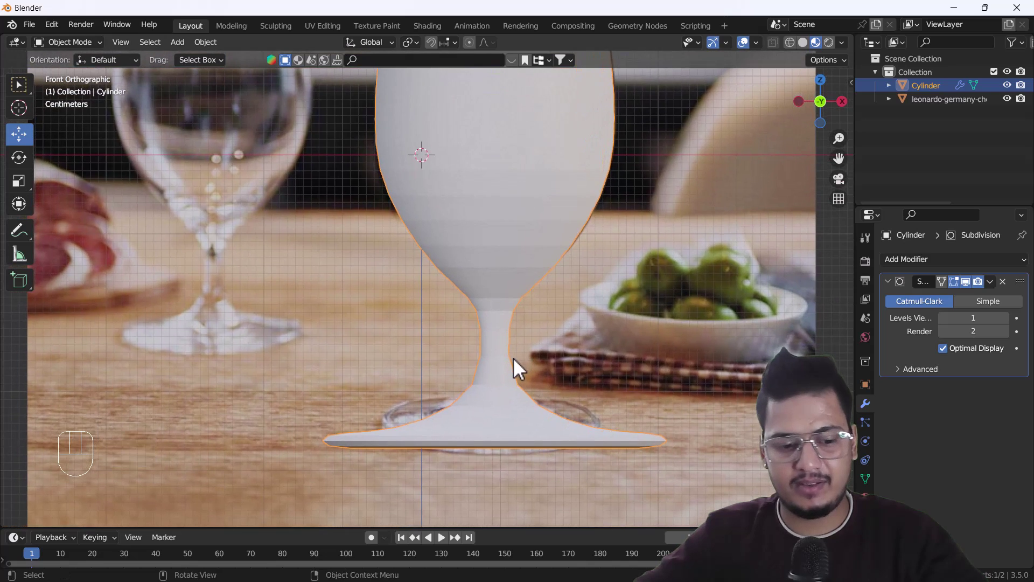
- Hide the reference photo, shade the glass smooth, and enter edit mode on the stem
key("shift+h")
left_click_drag(523, 375, 499, 382)
left_click_drag(474, 315, 471, 380)
left_click_drag(514, 230, 541, 285)
key("`")
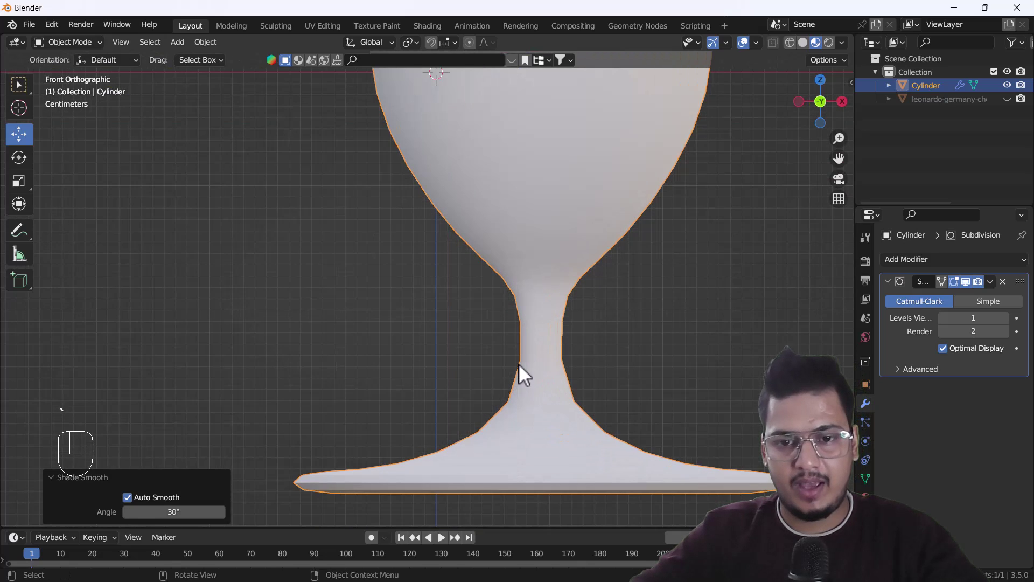
left_click_drag(559, 365, 501, 349)
left_click(488, 330)
key("Tab")
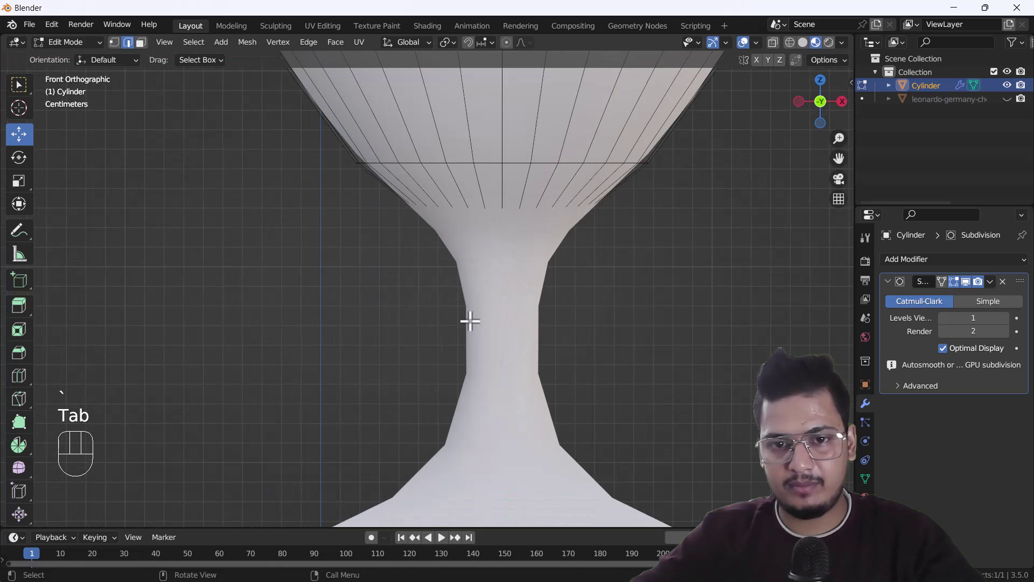
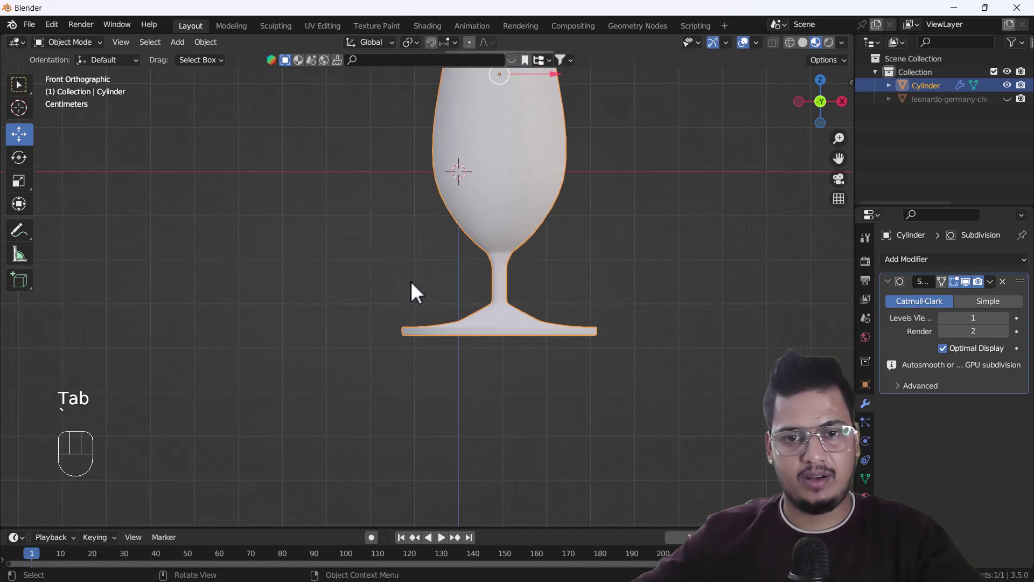
- Add a supporting edge loop in the bowl and inset the top face to sharpen the rim
left_click_drag(477, 285, 488, 324)
left_click_drag(496, 309, 490, 442)
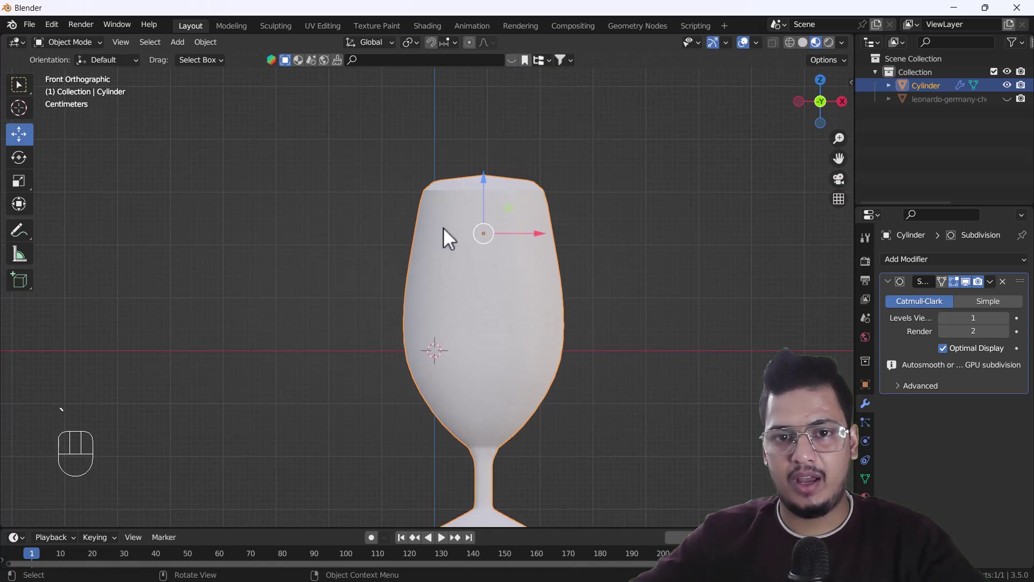
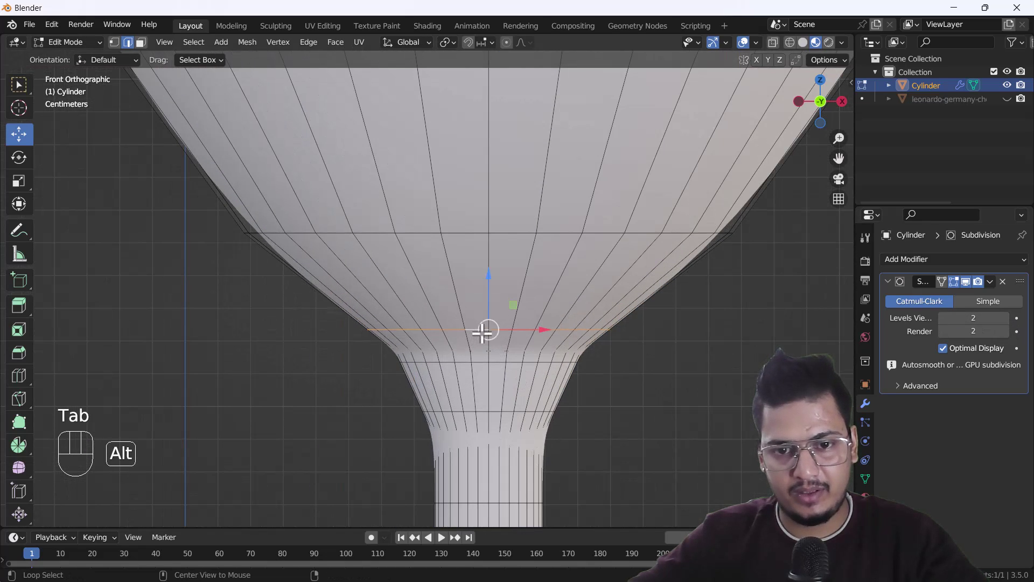
key("g")
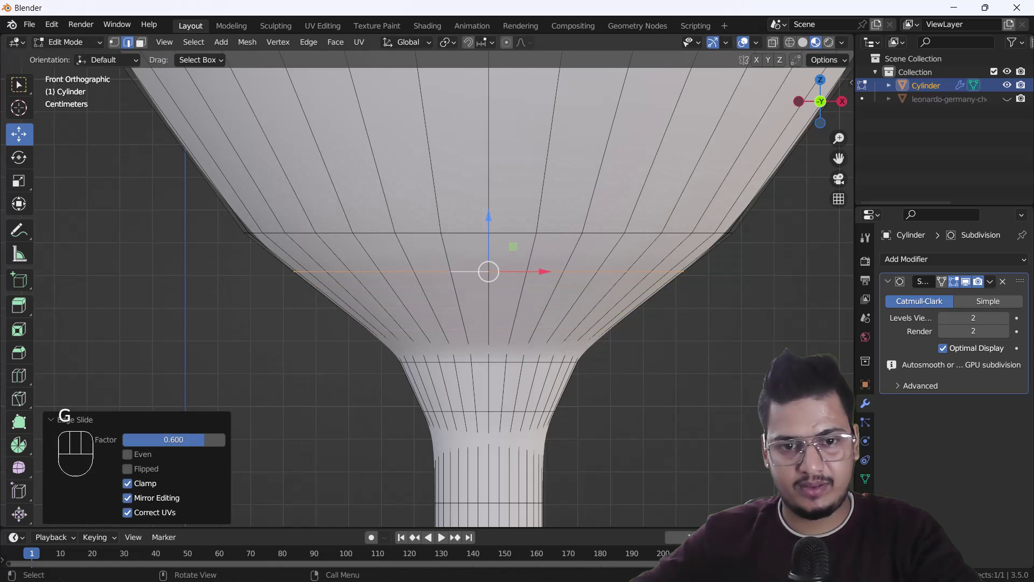
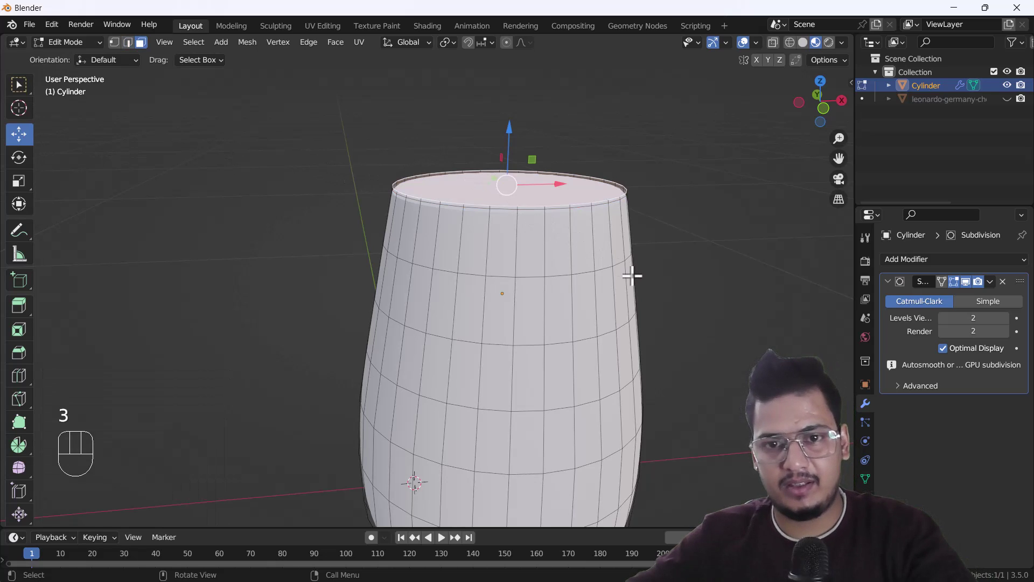
key("i")
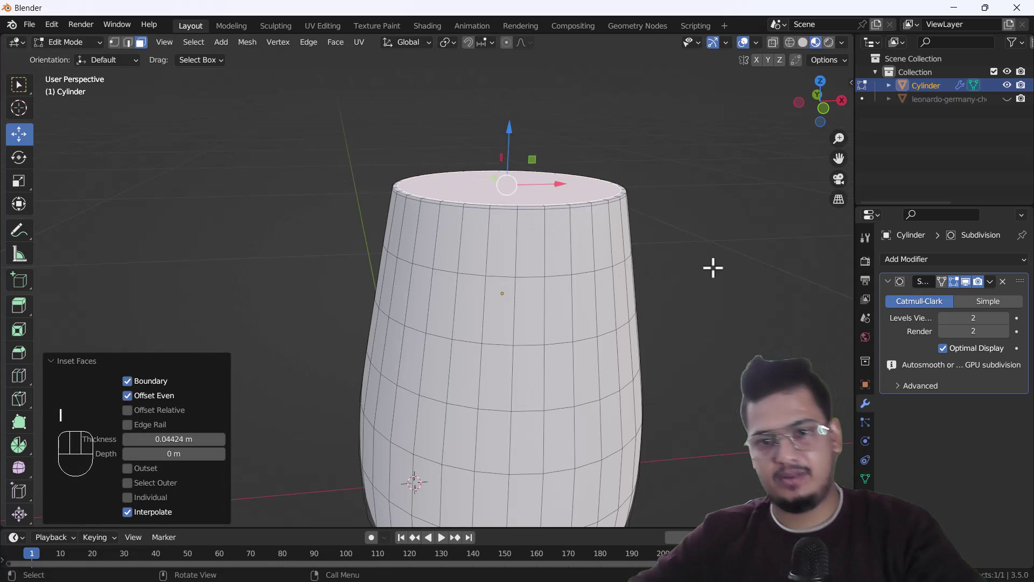
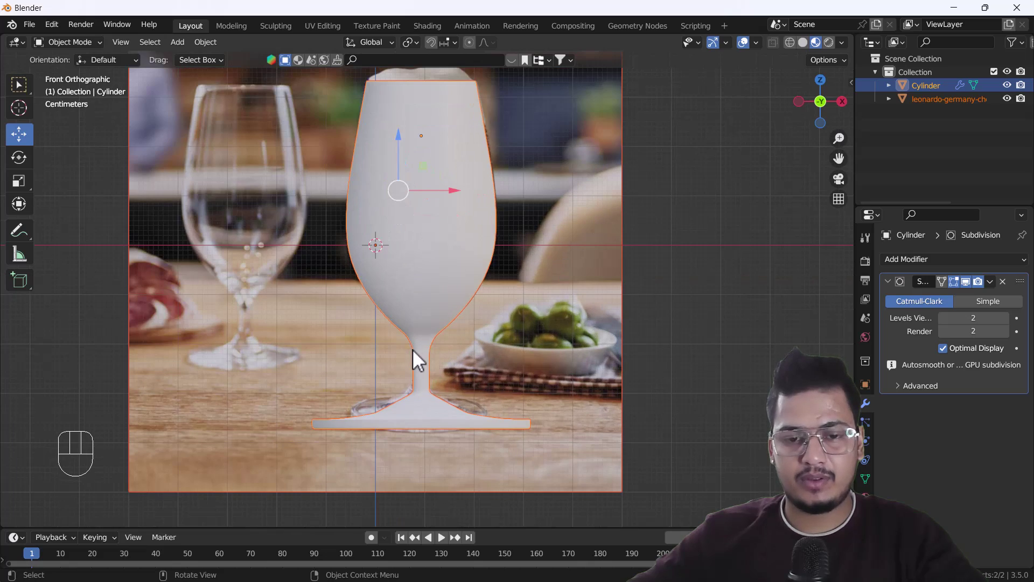
- Slide the glass aside to inspect the beer photo, undo the move and return to front view
left_click_drag(409, 382, 434, 400)
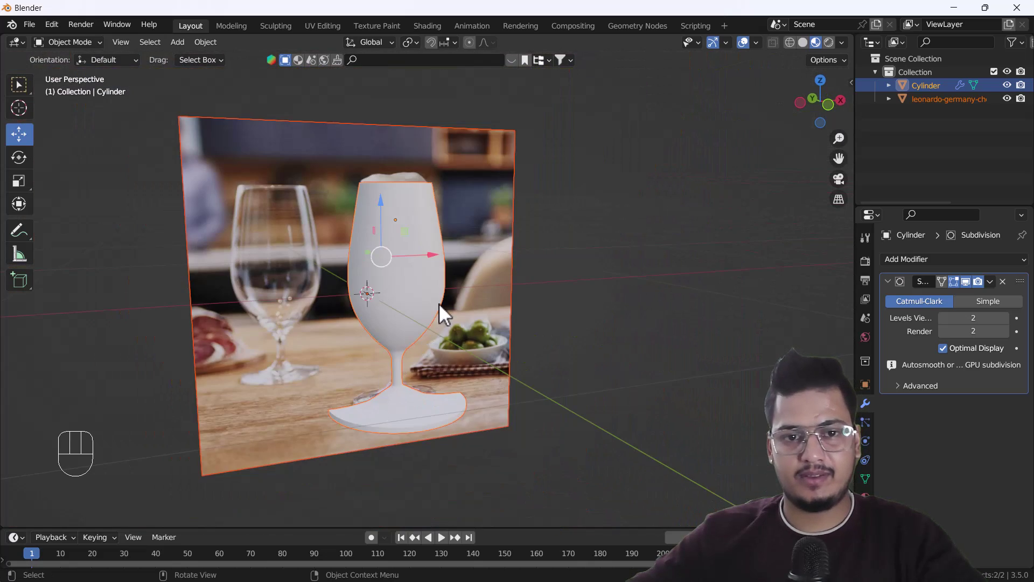
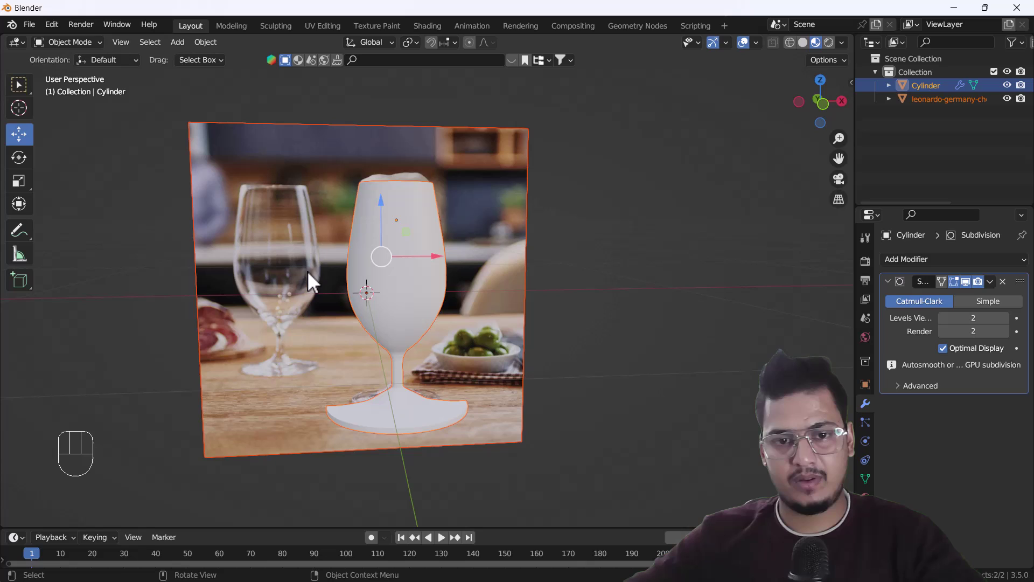
left_click_drag(540, 304, 530, 306)
left_click(425, 296)
left_click_drag(365, 338, 301, 270)
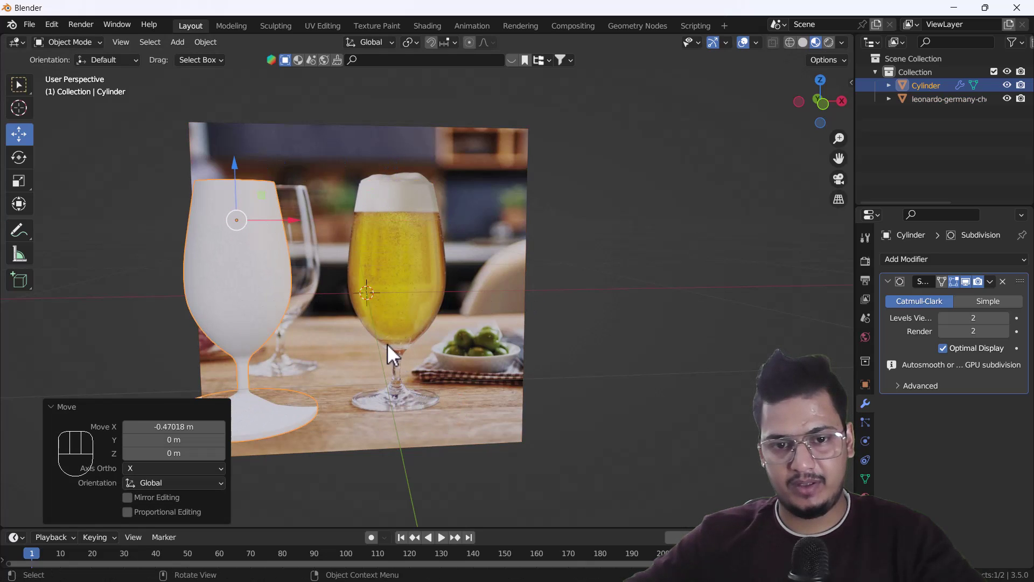
key("ctrl+z")
key("`")
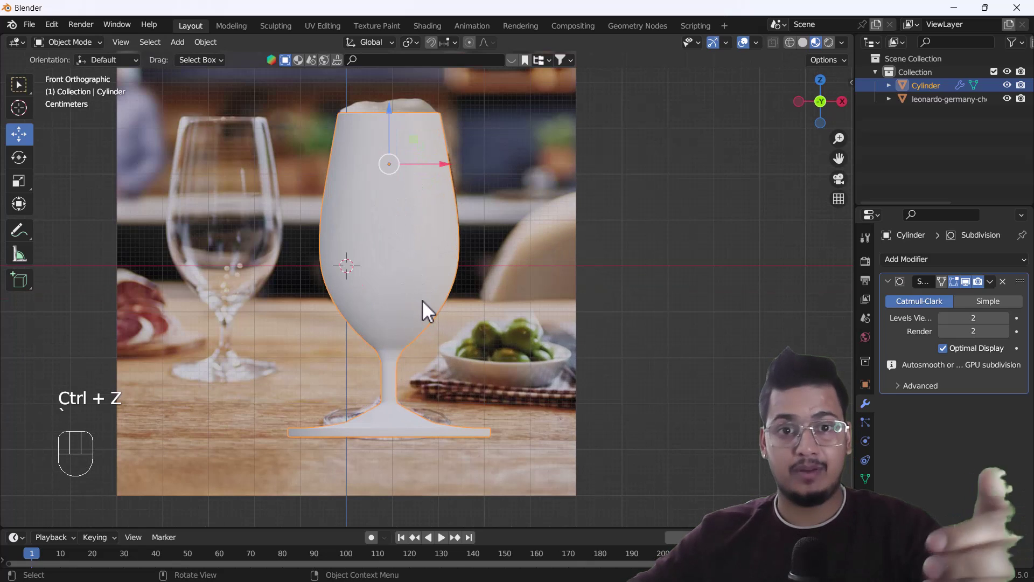
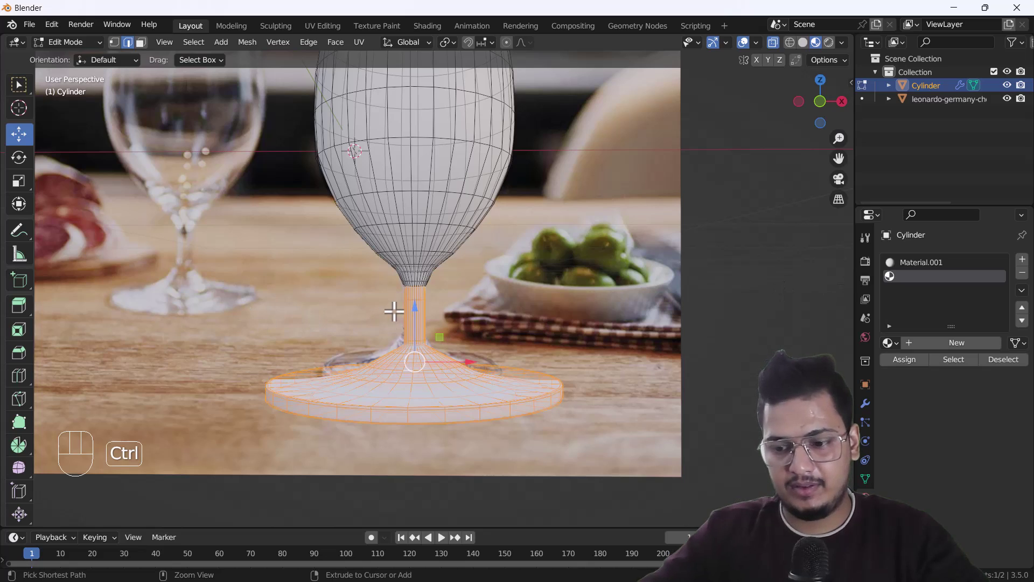
- Grow the foot selection toward the stem and assign Material.002 to those base faces
key("ctrl+KP_Add")
key("ctrl+KP_Add")
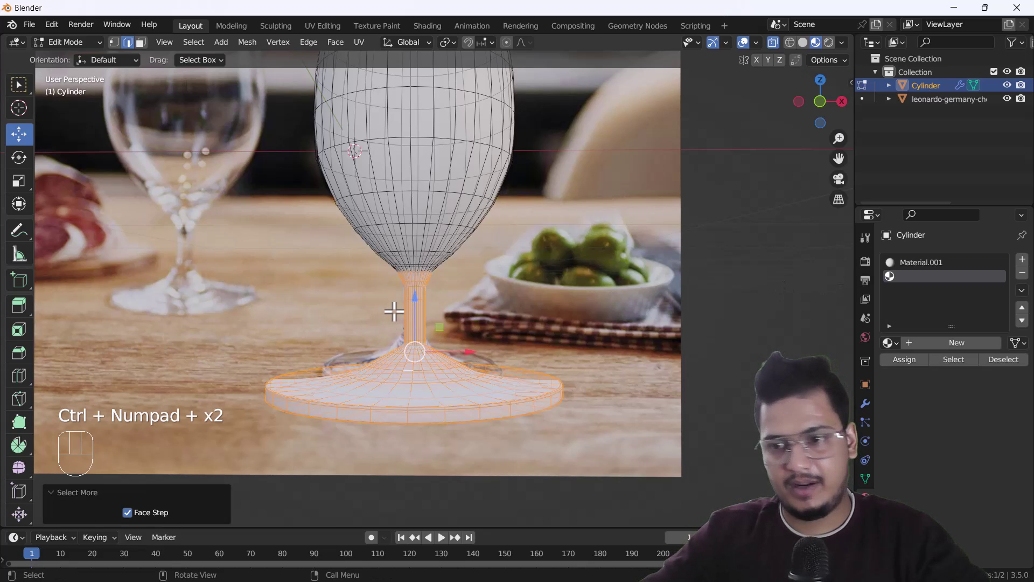
left_click(947, 344)
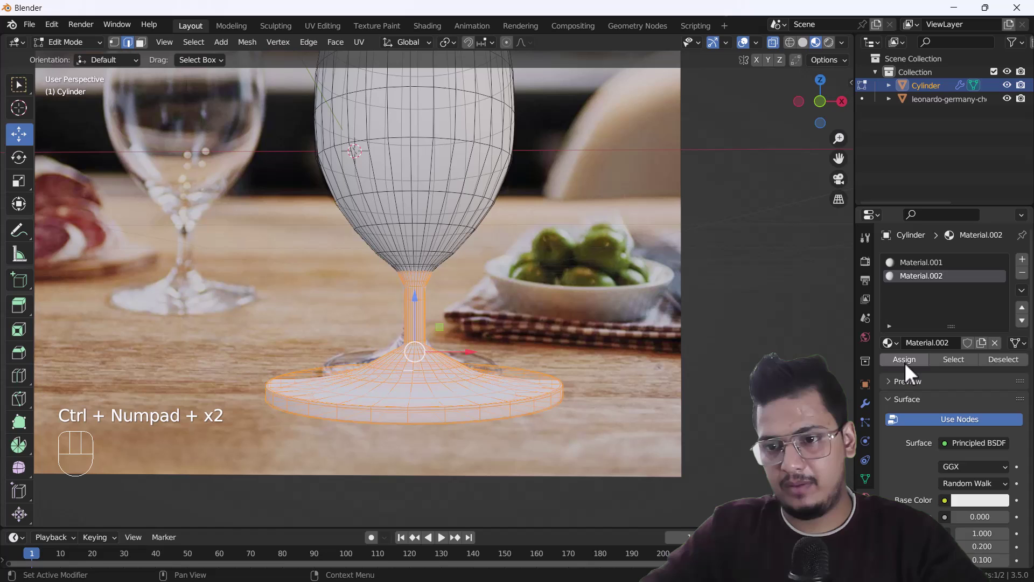
left_click(912, 371)
- Return to Material.001, leave Edit Mode and bring the top of the glass into view
left_click(920, 272)
key("Tab")
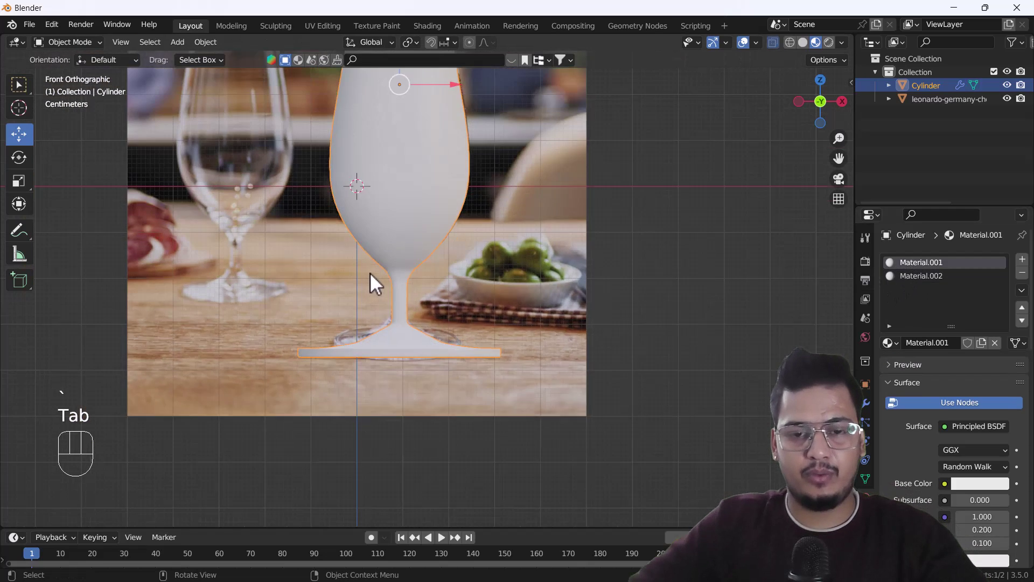
left_click_drag(417, 226, 428, 272)
left_click(428, 272)
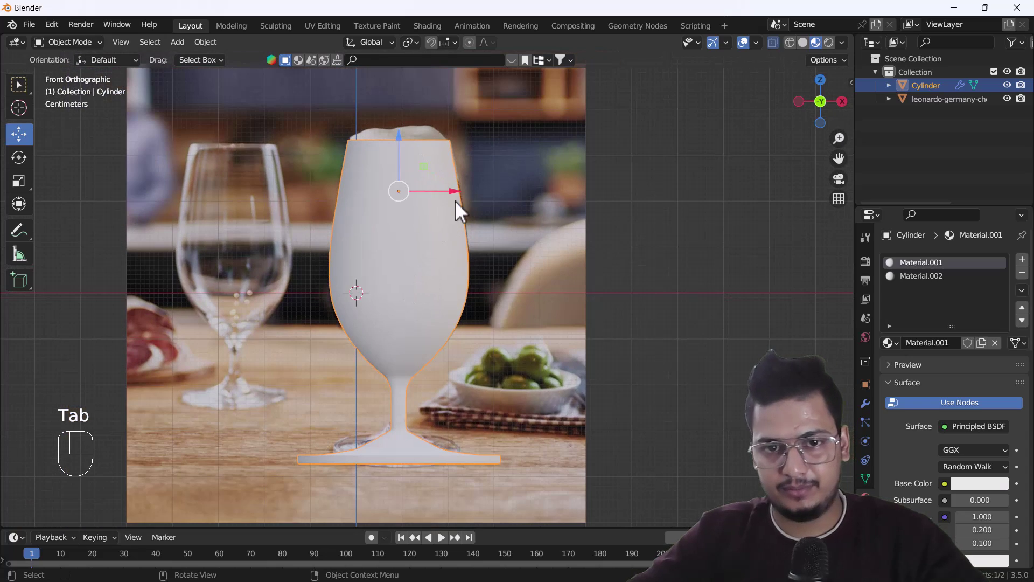
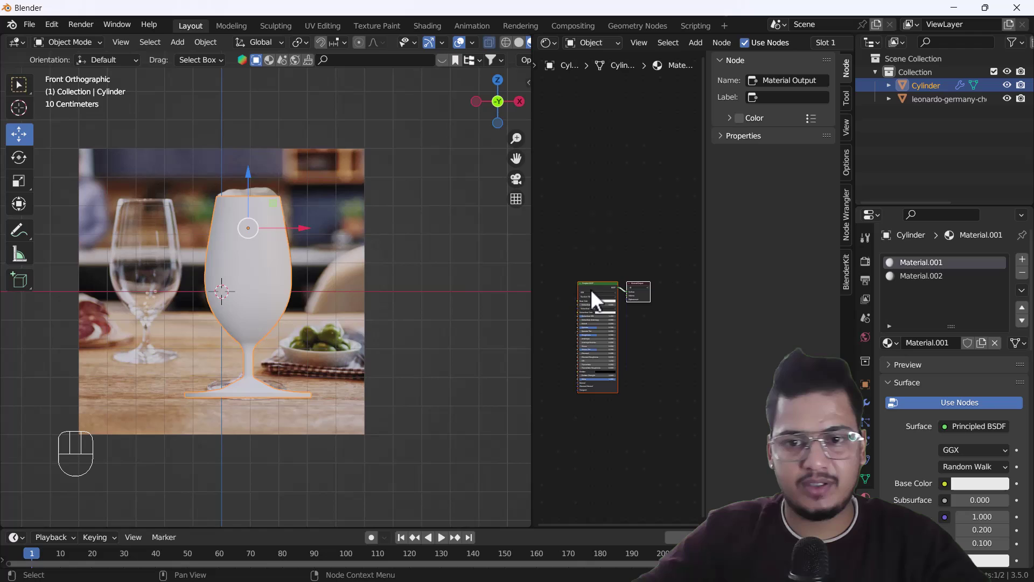
- Add an Image Texture node with the beer photo feeding the glass material's Base Color
left_click(660, 227)
key("n")
left_click(701, 282)
key("shift+a")
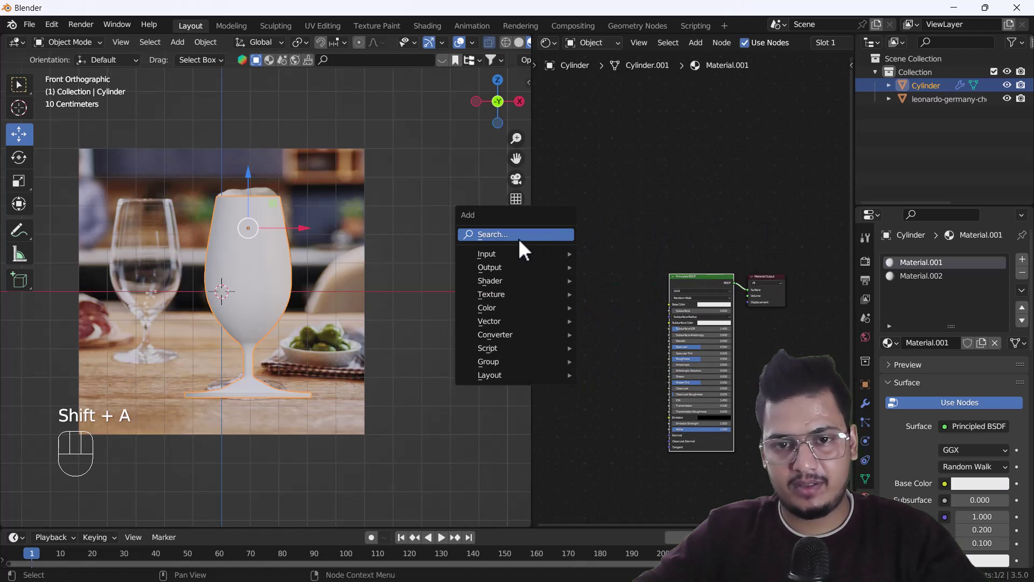
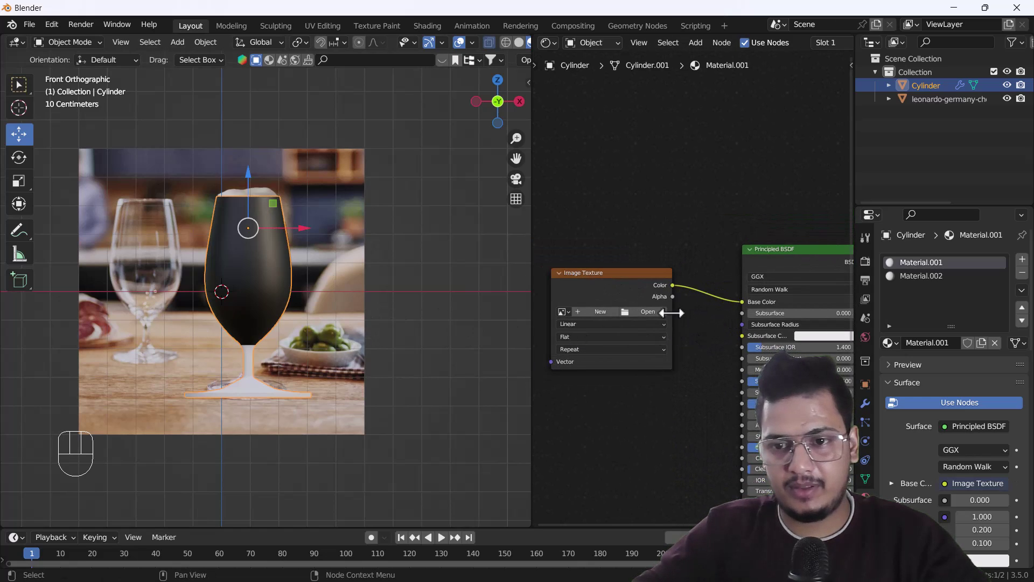
middle_click(653, 365)
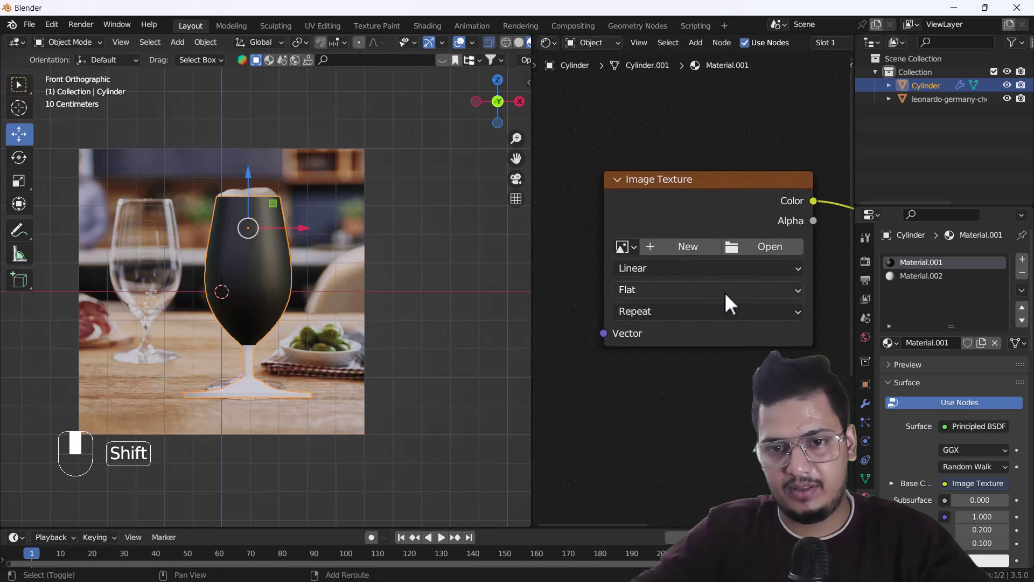
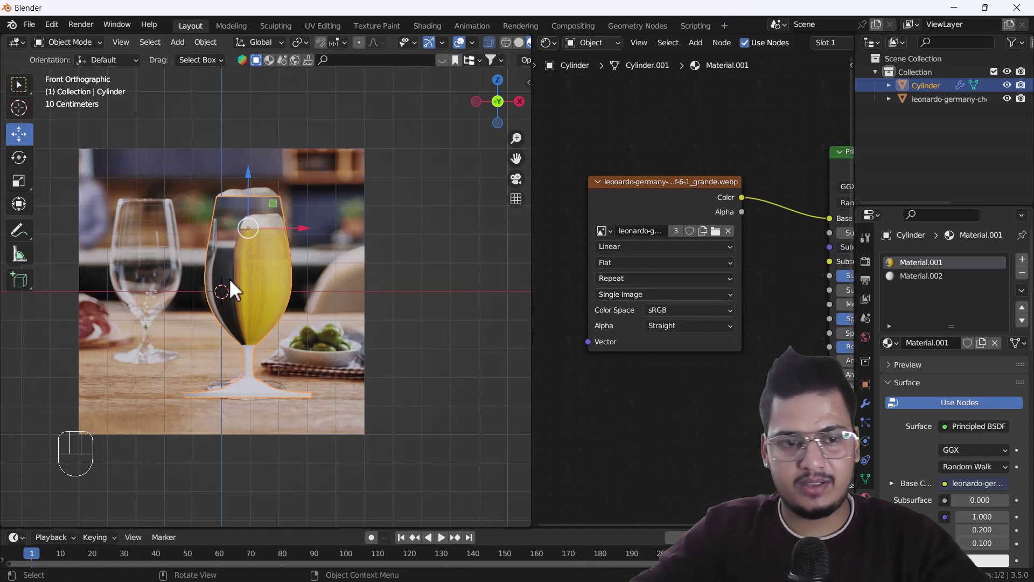
- Enter Edit Mode on the glass and view the mesh see-through over the photo
key("`")
left_click_drag(244, 288, 288, 274)
key("Tab")
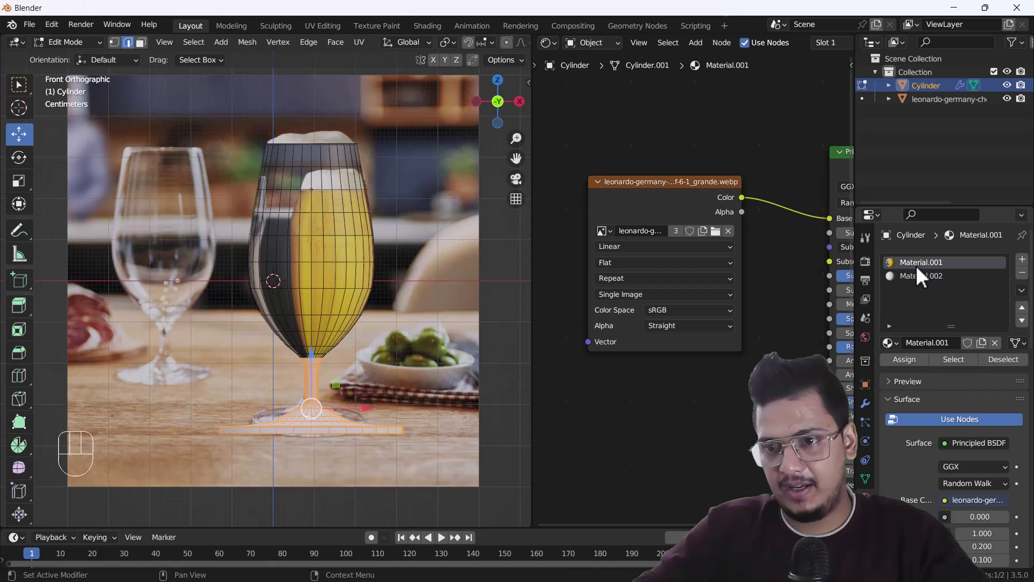
- Select the whole glass mesh on Material.001 and UV-project it from the front view
left_click(966, 373)
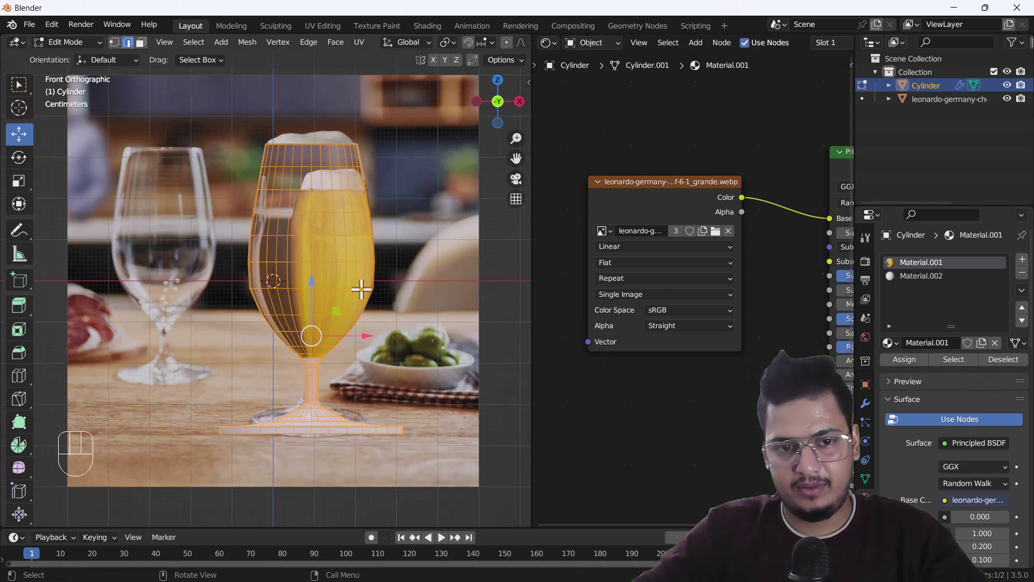
left_click(280, 339)
left_click(965, 368)
key("u")
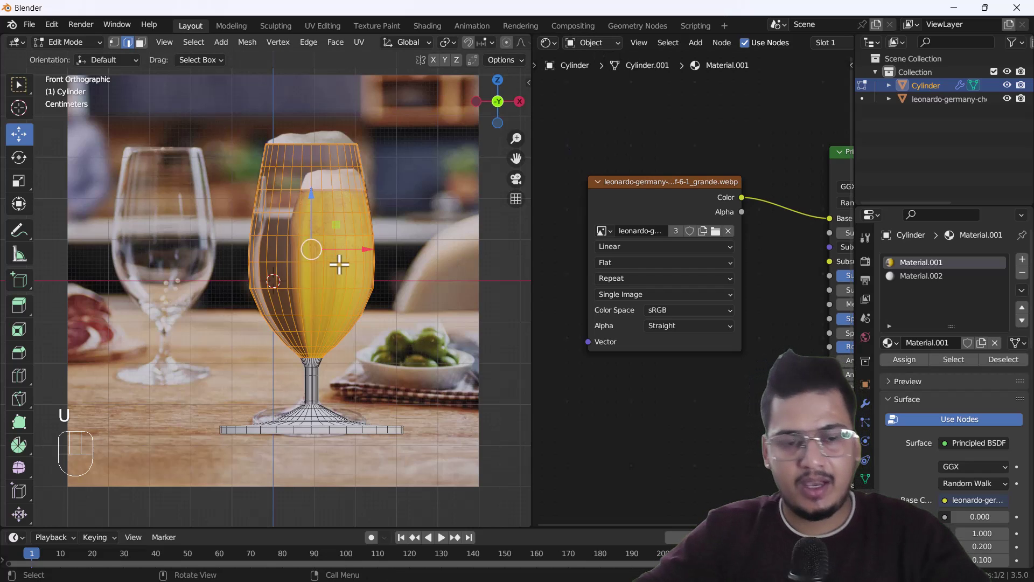
key("u")
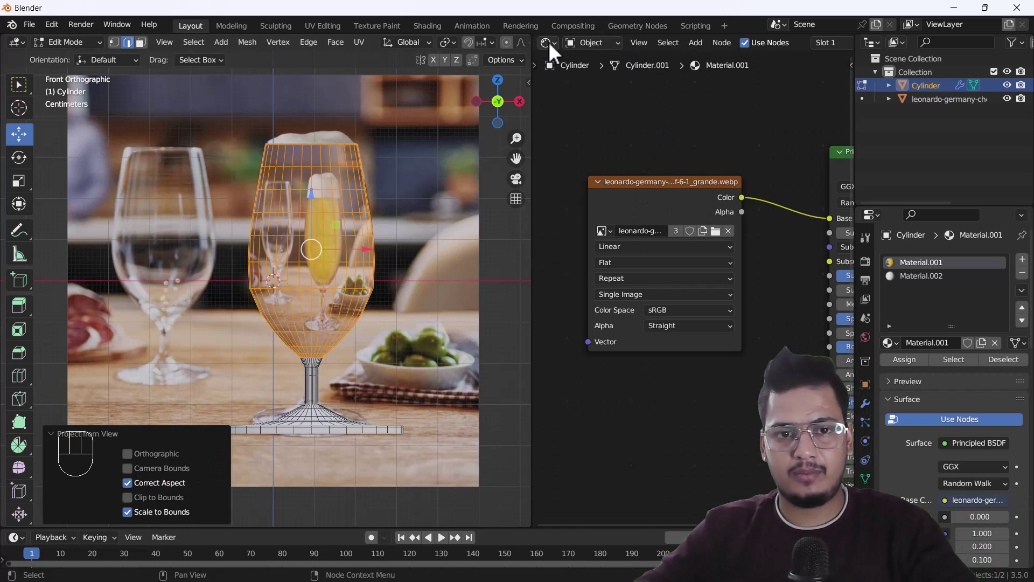
key("Tab")
- Leave Edit Mode and select the reference image object
left_click(456, 238)
key("h")
left_click_drag(299, 278, 303, 287)
key("`")
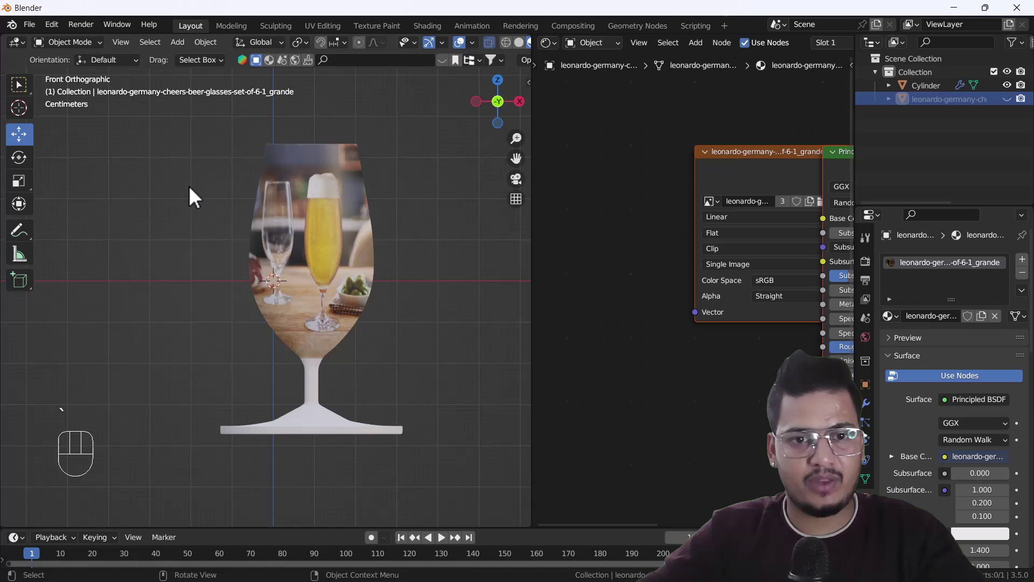
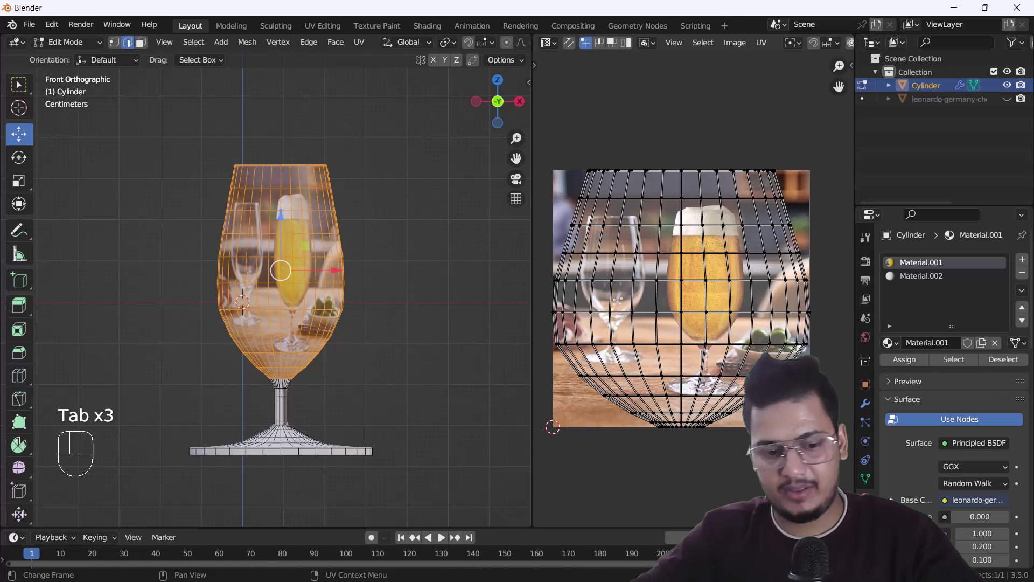
- Hide the reference photo, select all UV points and resize the layout over the photo's glass
key("a")
key("s")
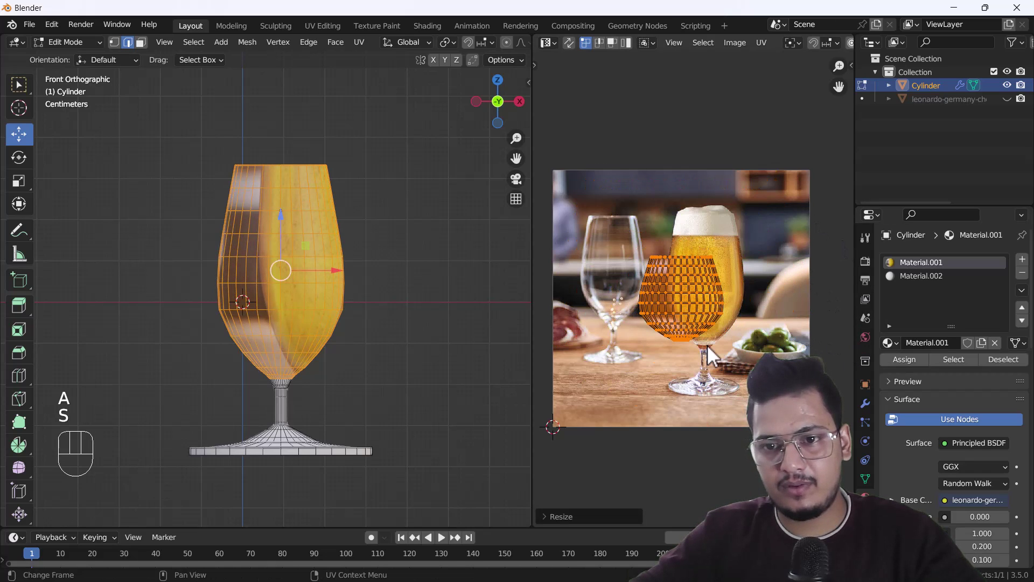
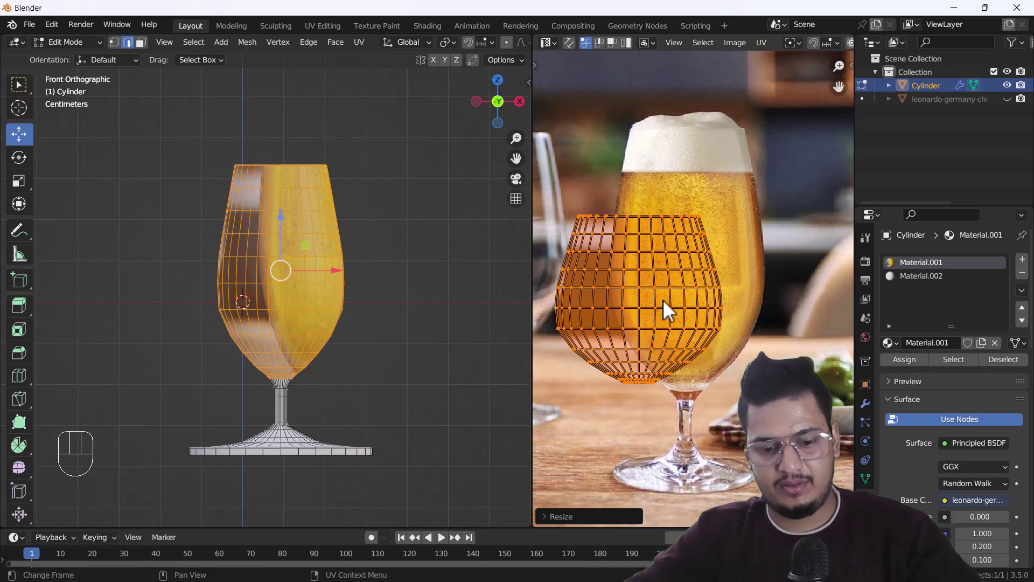
key("g")
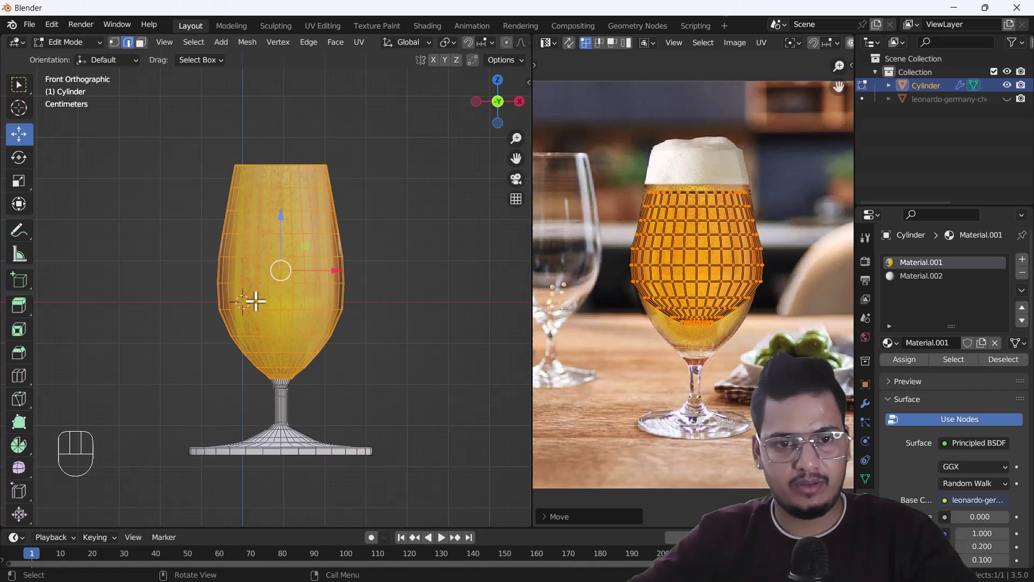
- Re-unwrap all faces, then scale and move the UVs to match the photo glass's height and width
key("`")
key("a")
key("u")
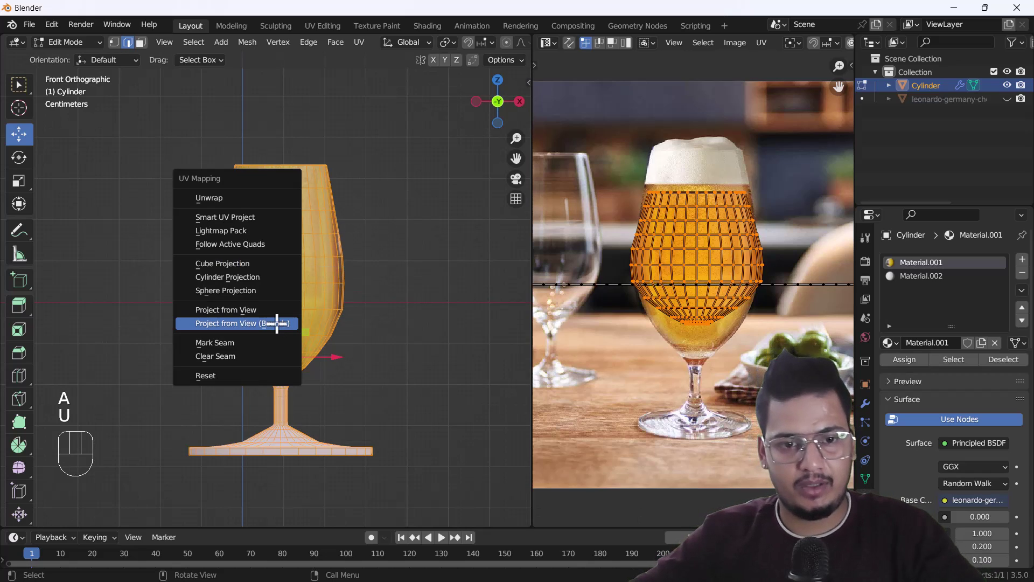
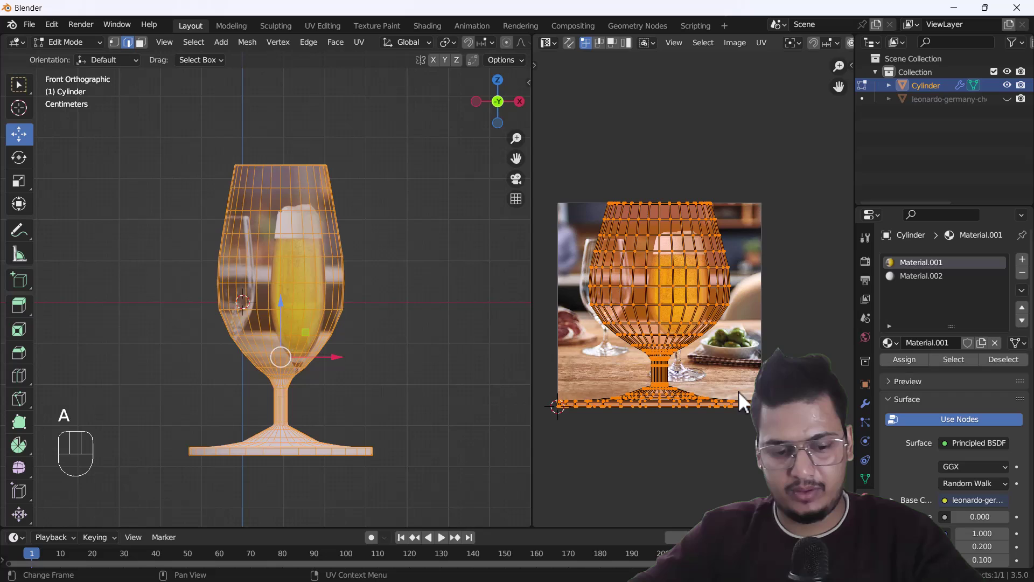
key("s")
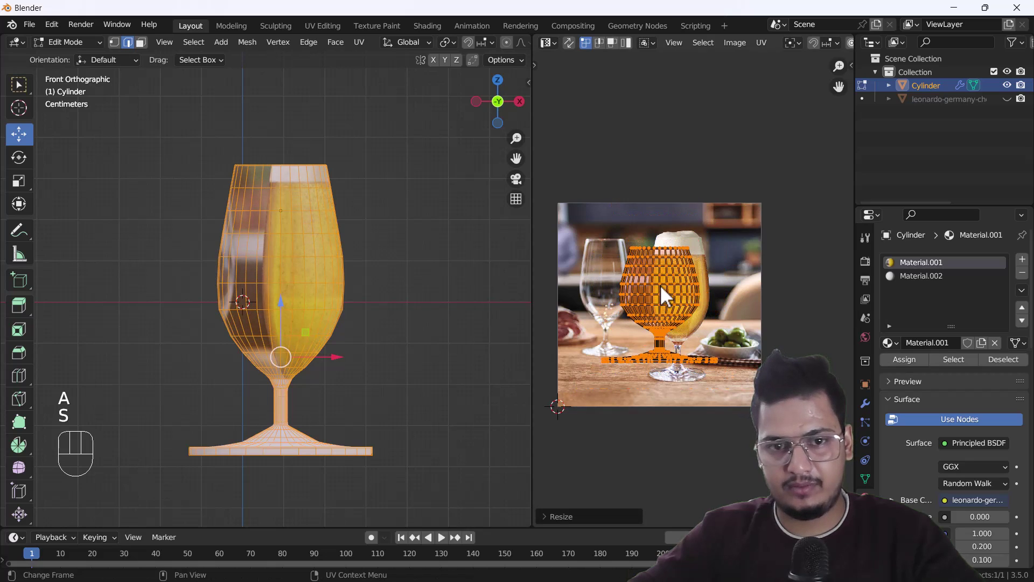
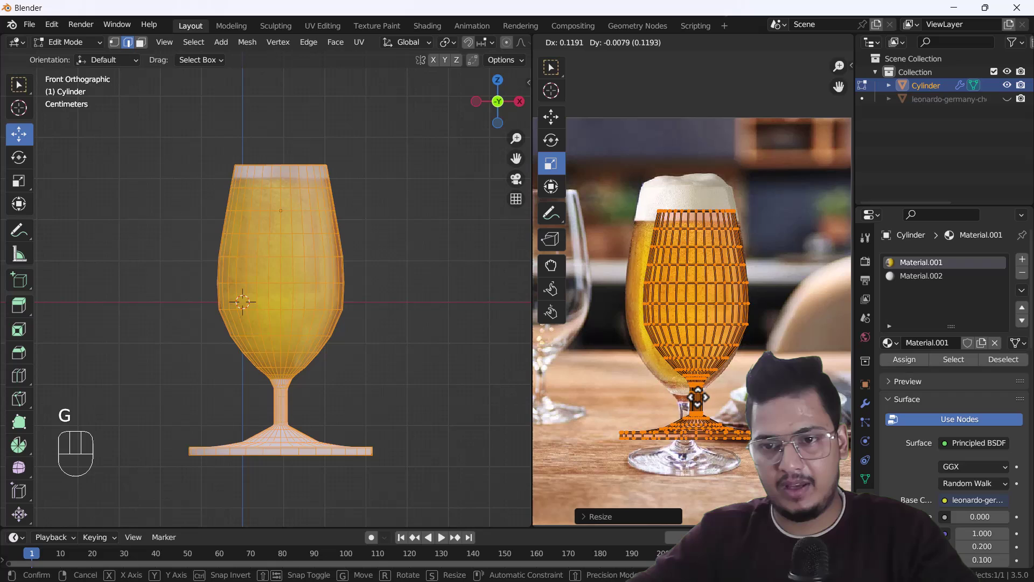
key("s")
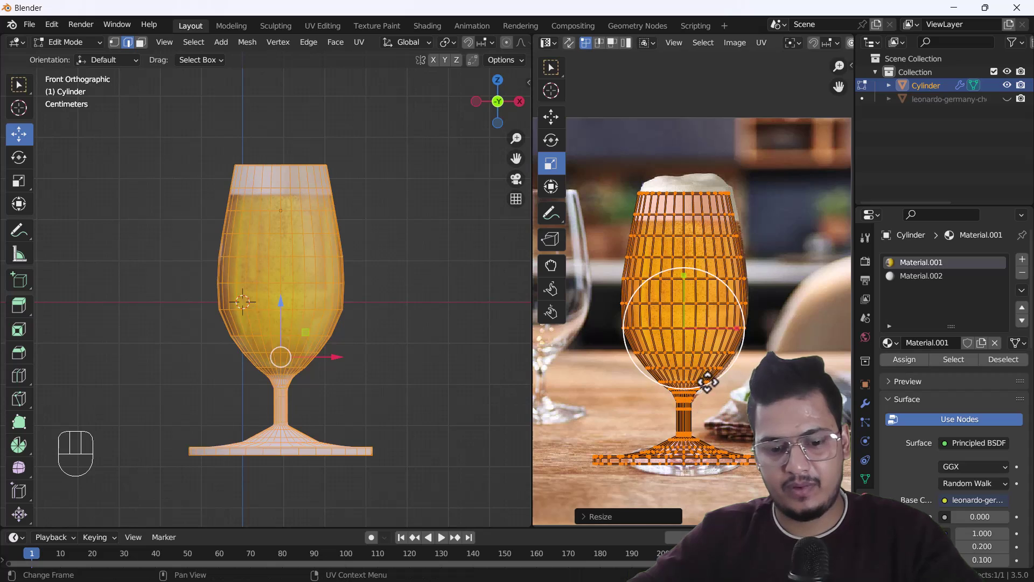
key("g")
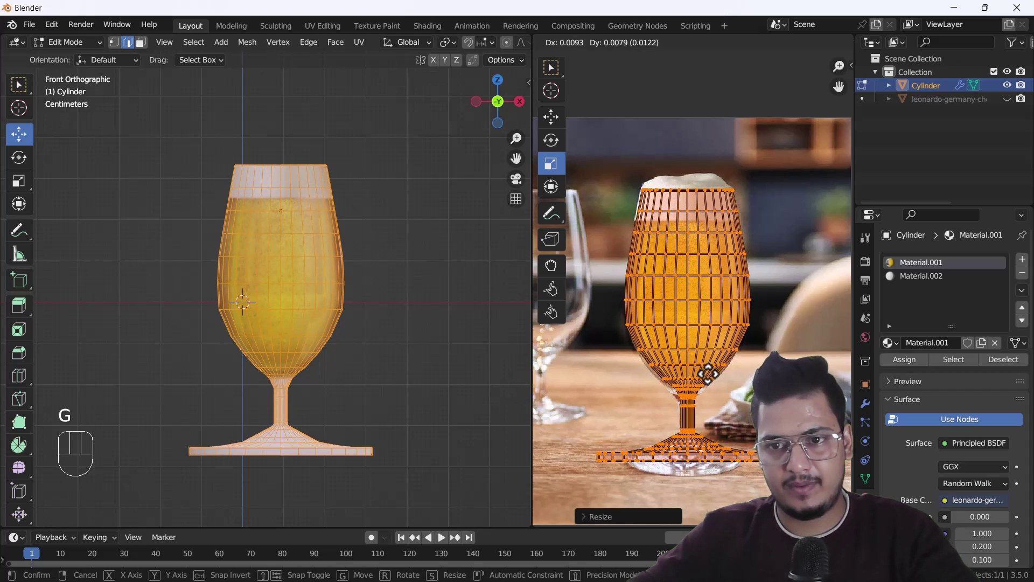
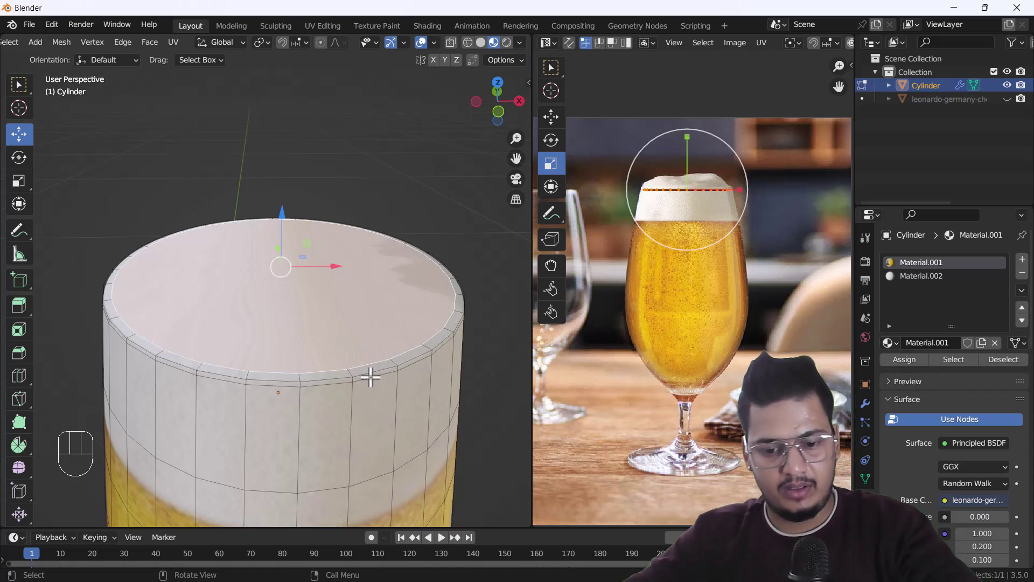
- Inset the glass's top face twice into an inner ring and switch to front view
key("i")
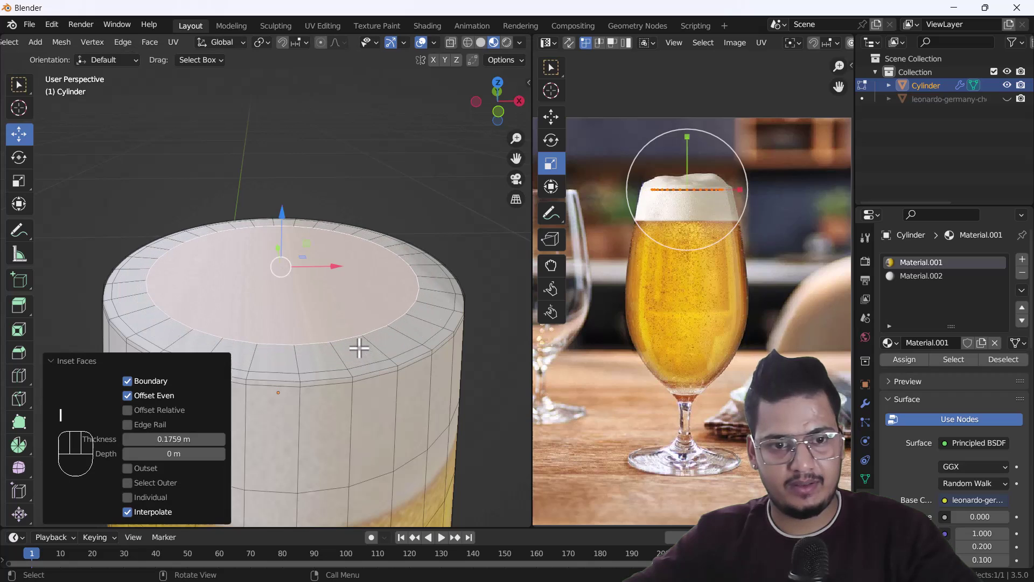
key("i")
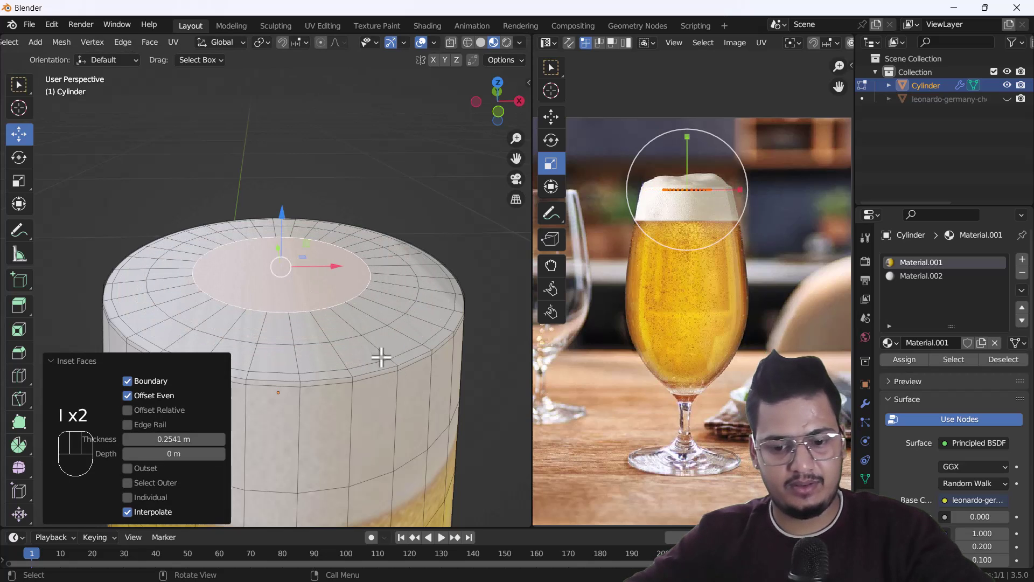
key("i")
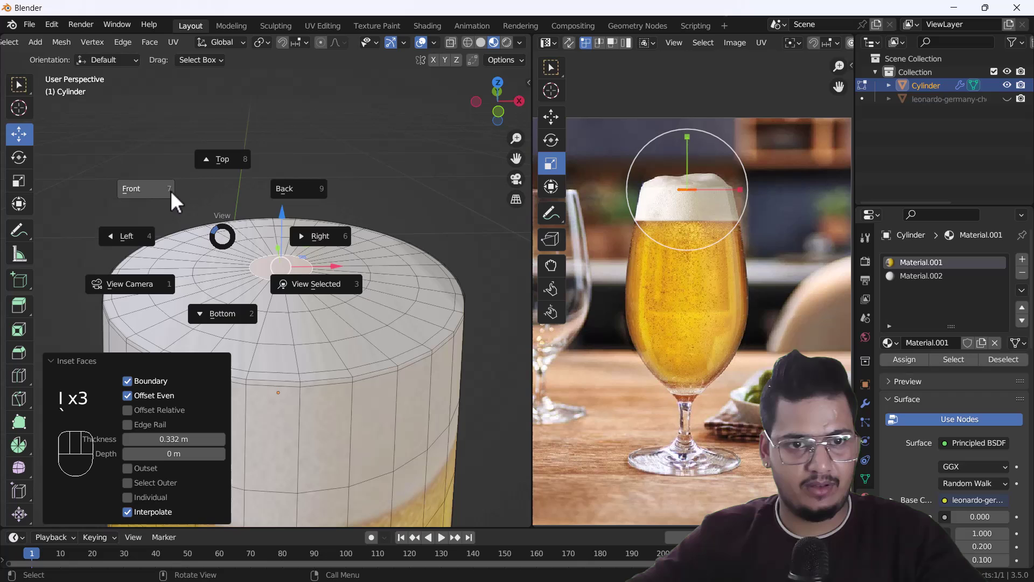
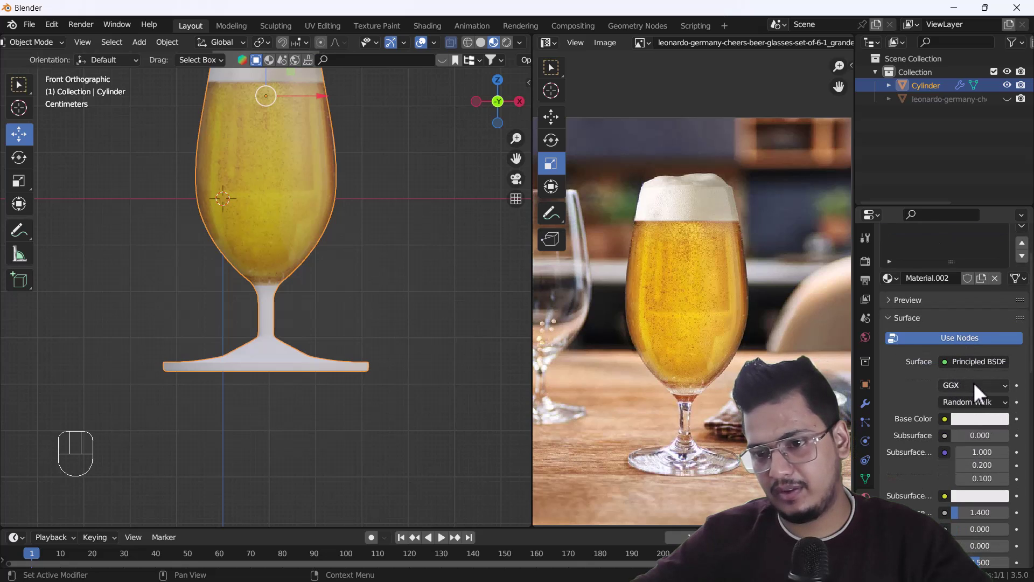
- Make Material.002 a Glass BSDF with roughness 0 and IOR 1.333, then zoom out to the whole glass
left_click_drag(984, 374, 852, 324)
left_click_drag(992, 371, 940, 209)
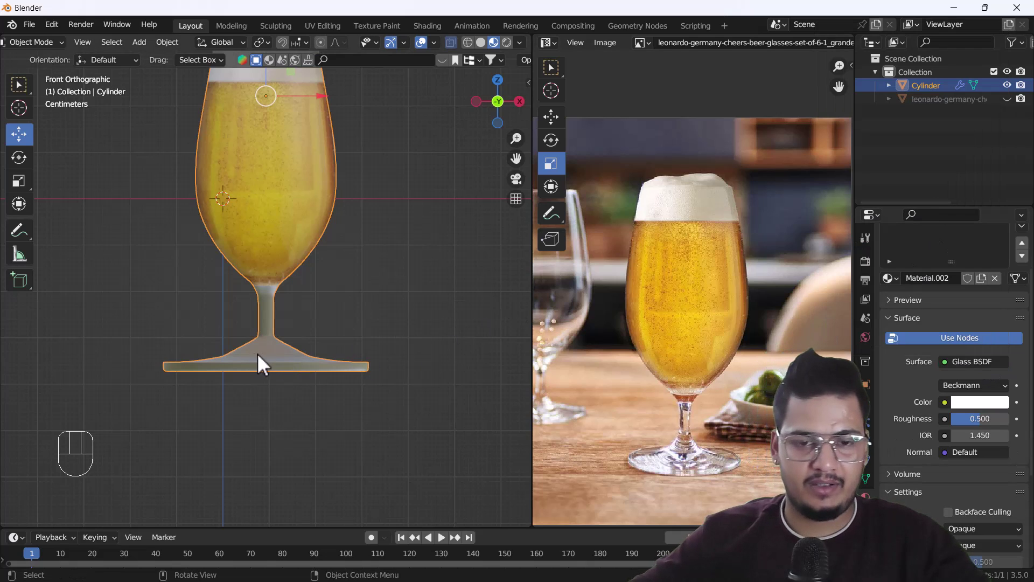
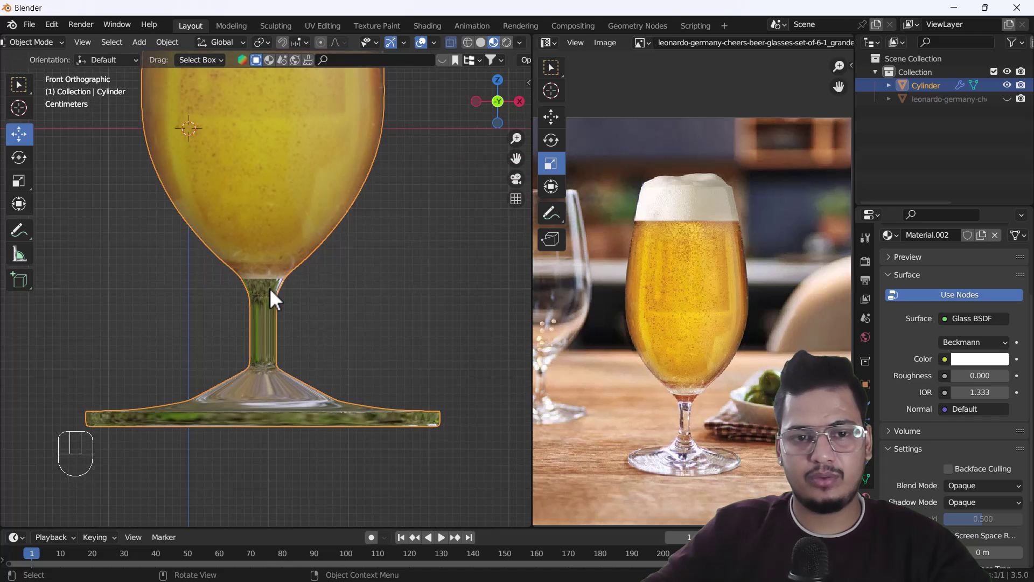
left_click_drag(270, 299, 263, 315)
middle_click(268, 295)
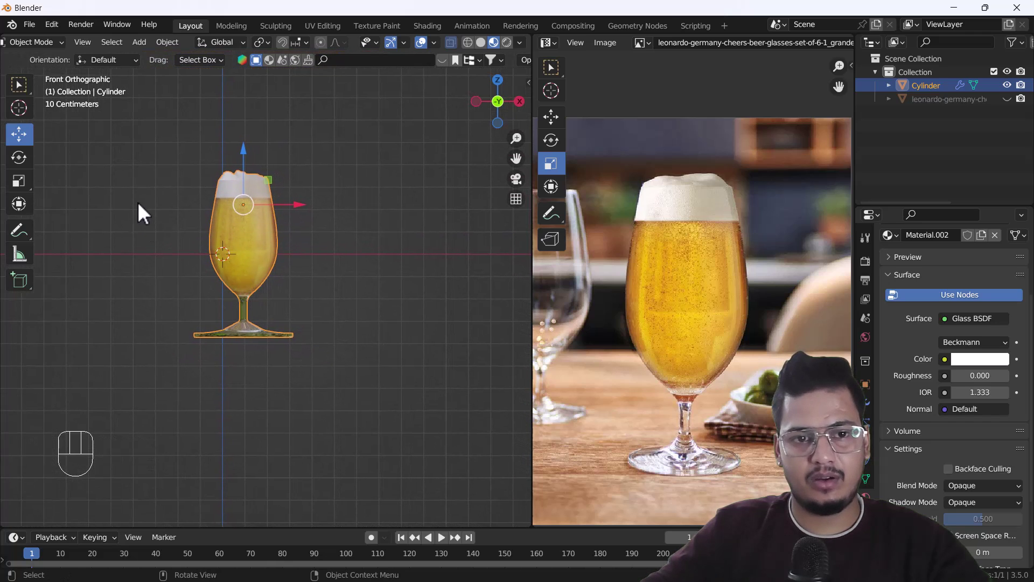
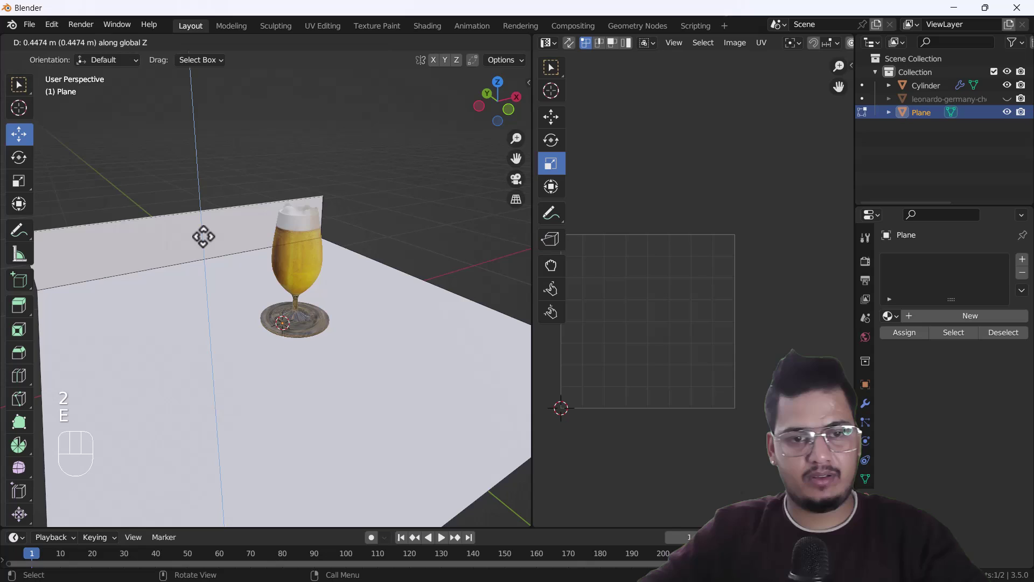
- Move the plane down beneath the glass and frame the scene through the camera
left_click_drag(309, 319, 306, 324)
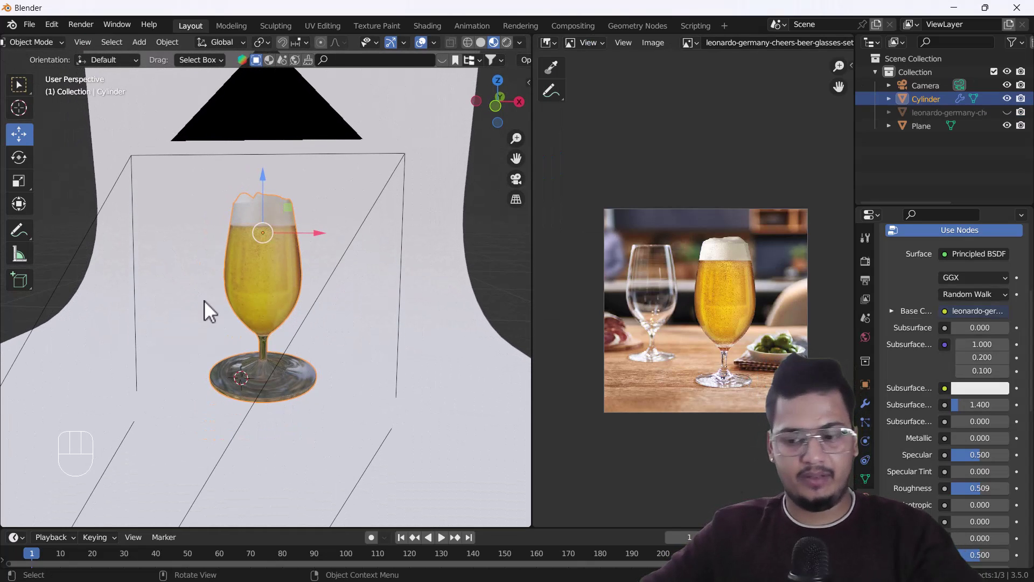
key("KP_0")
left_click_drag(314, 355, 318, 352)
middle_click(312, 310)
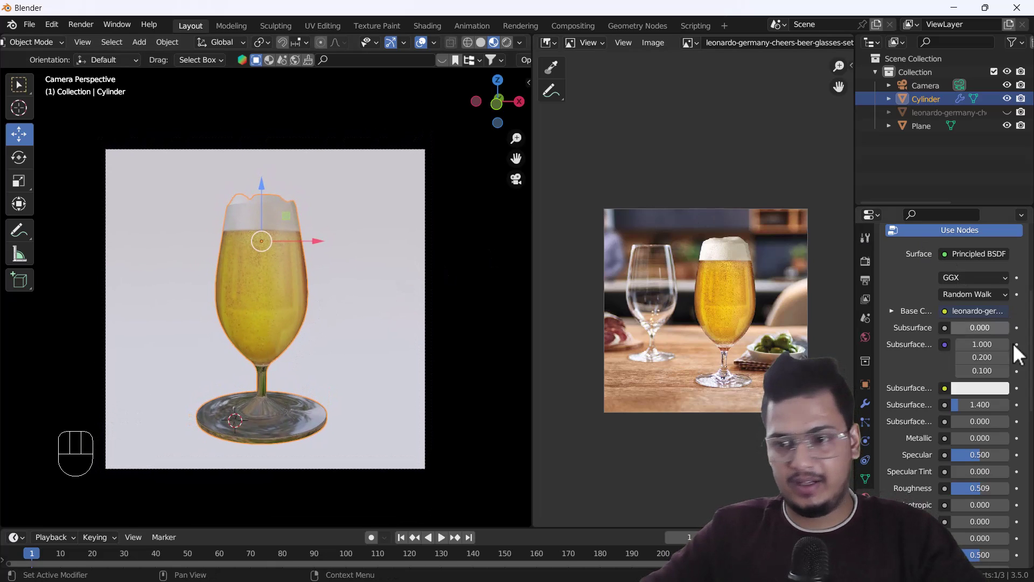
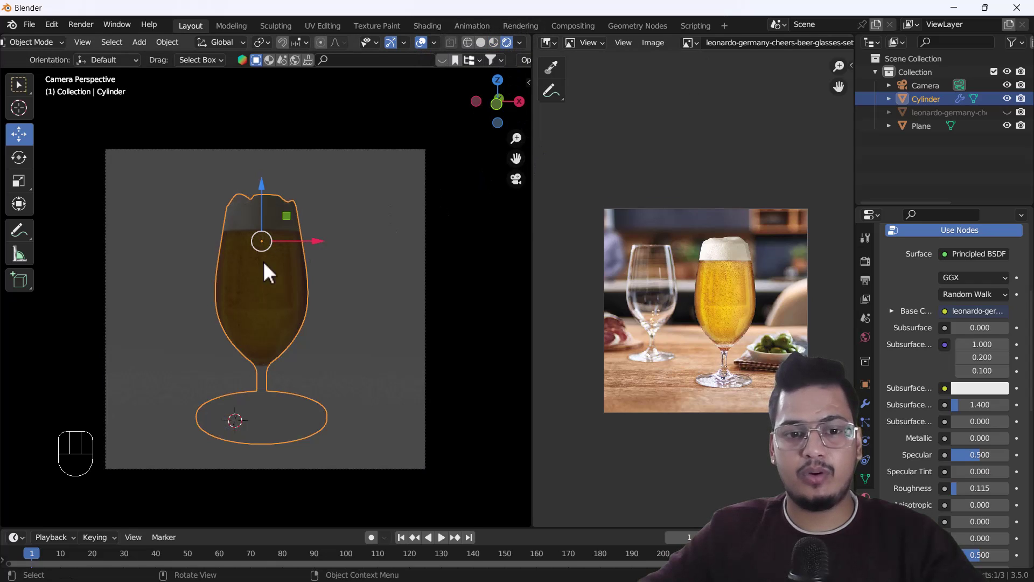
- Switch the side area to the Shader Editor showing the World's Background and Output nodes
left_click_drag(554, 48, 120, 171)
left_click_drag(609, 62, 606, 67)
left_click_drag(609, 48, 605, 79)
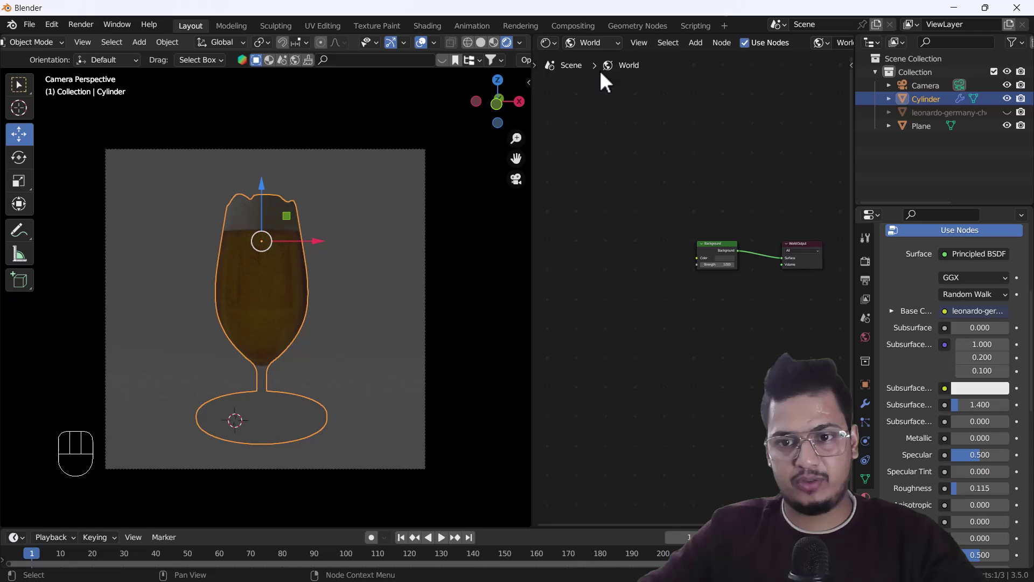
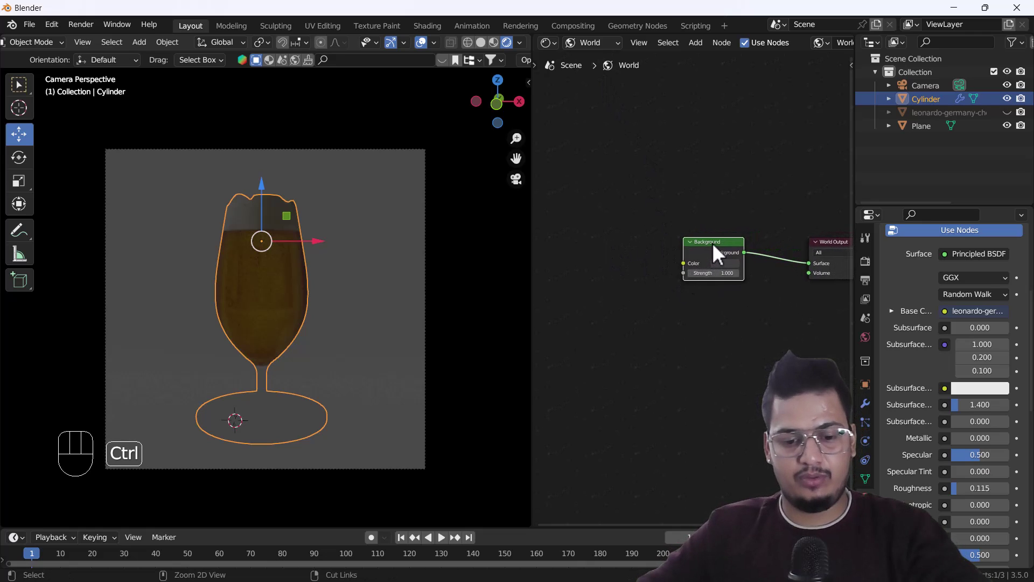
- Add Environment Texture and Mapping nodes to Background and browse for the studio_small_09_4k.exr HDRI
key("ctrl+t")
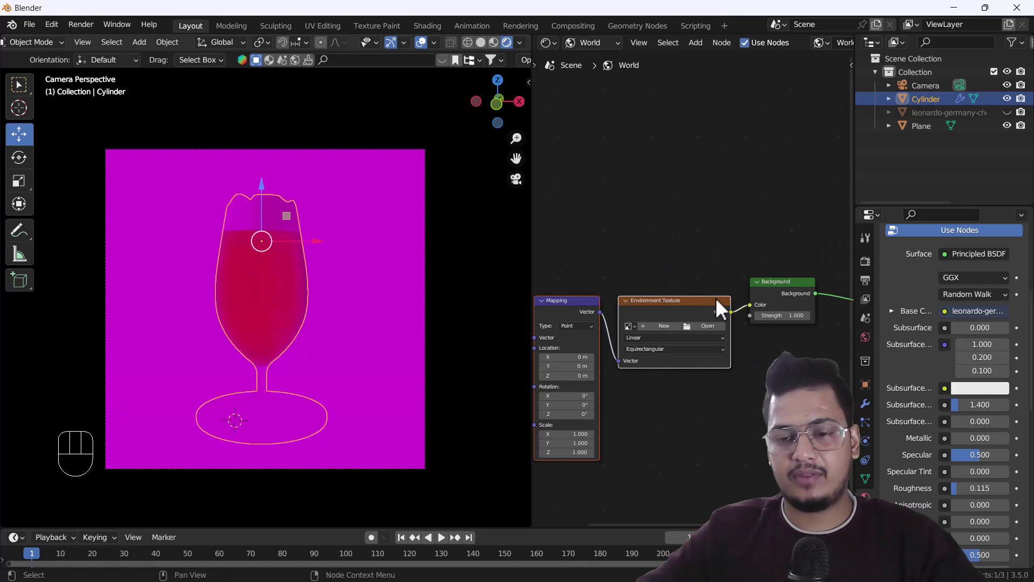
left_click_drag(728, 339, 605, 324)
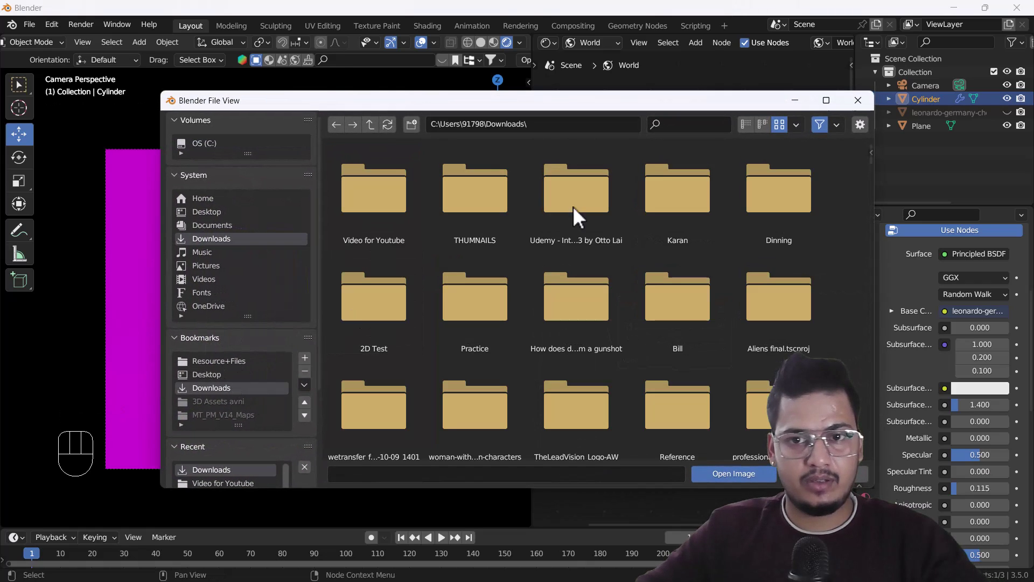
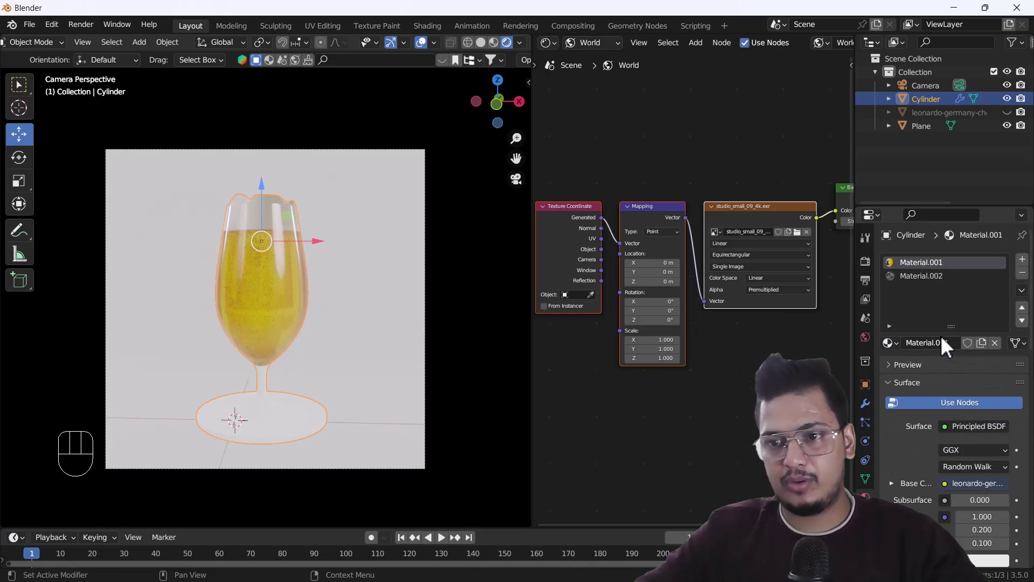
- Set the render engine to Cycles with GPU Compute as the device
left_click(872, 264)
left_click_drag(1005, 275, 991, 314)
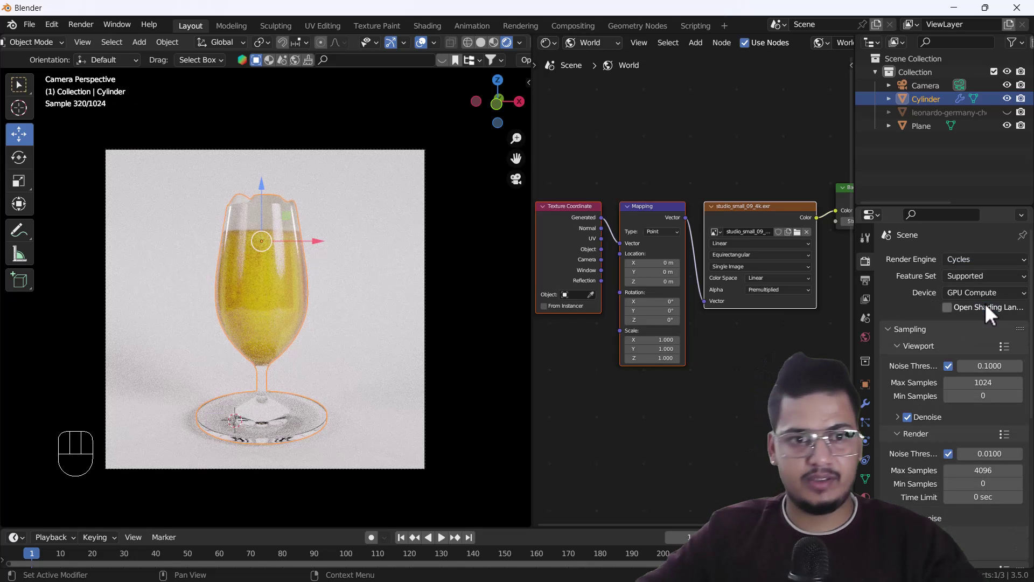
left_click_drag(290, 395, 287, 418)
left_click(272, 338)
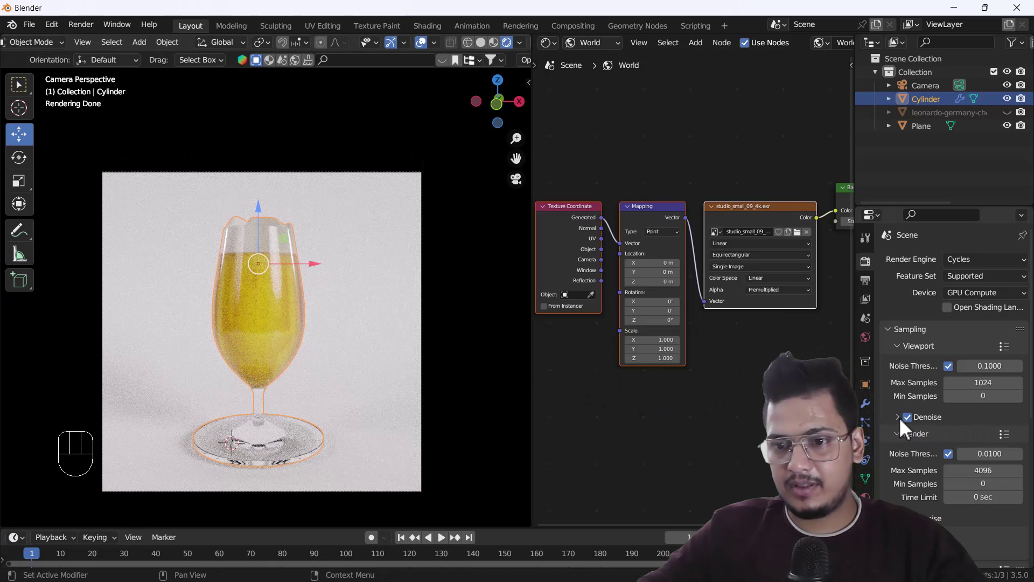
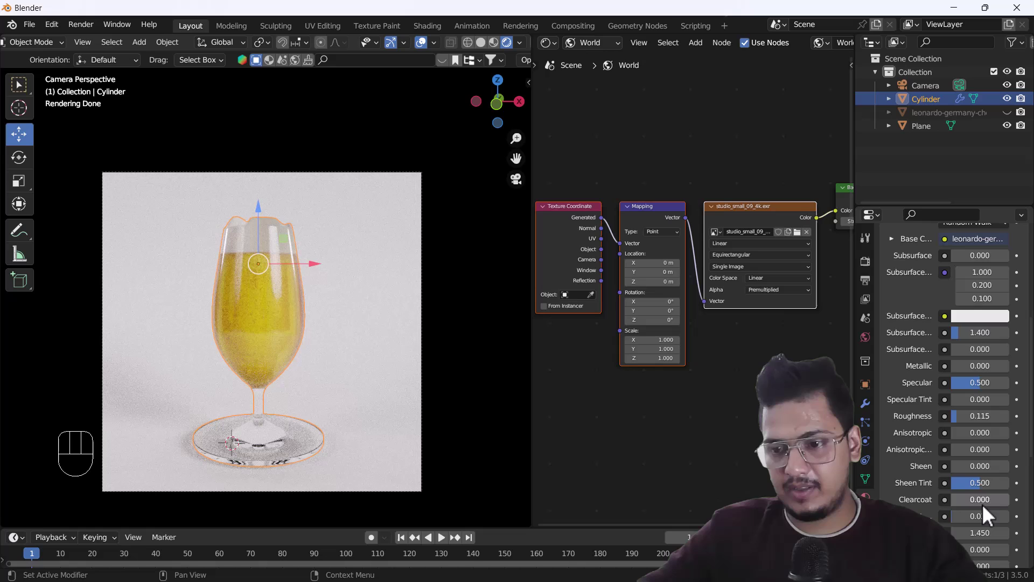
- Raise the beer material's roughness to 0.197 and check the scene in camera view
left_click_drag(969, 426, 972, 428)
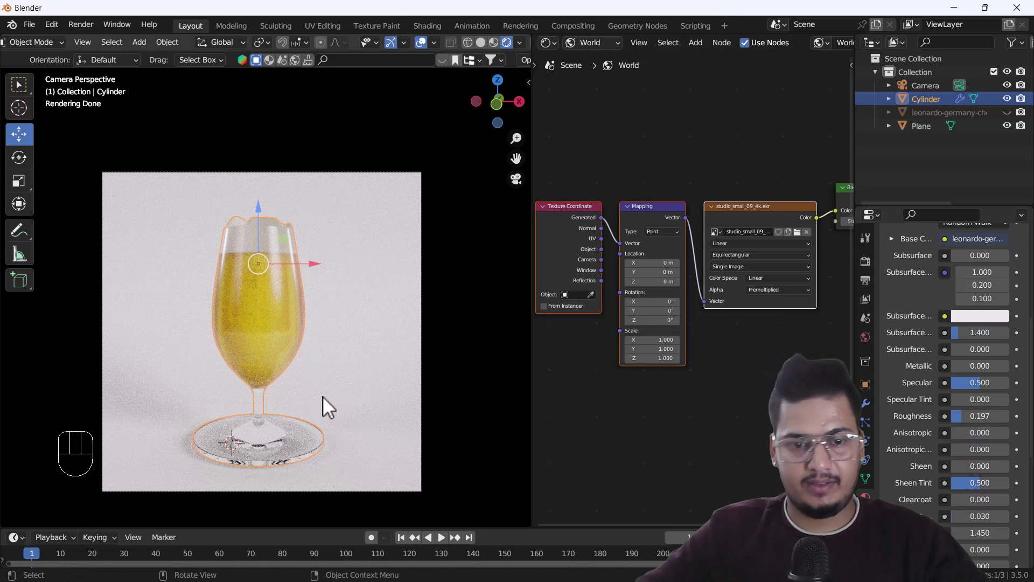
left_click_drag(260, 353, 280, 357)
key("KP_0")
middle_click(325, 379)
- Give the plane Material.003 a warm yellow base colour (hex FFD887)
left_click(341, 381)
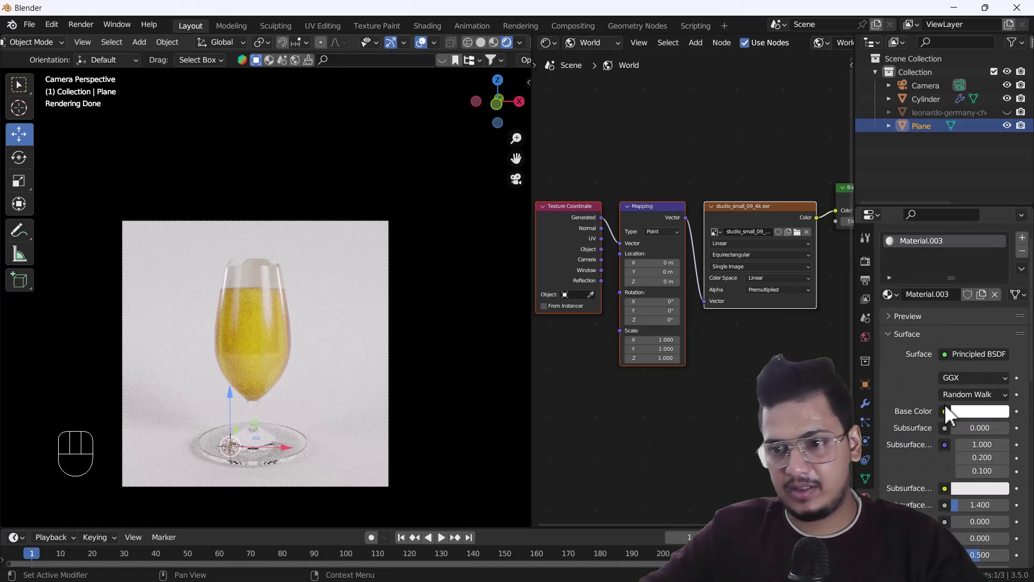
left_click_drag(983, 421, 995, 332)
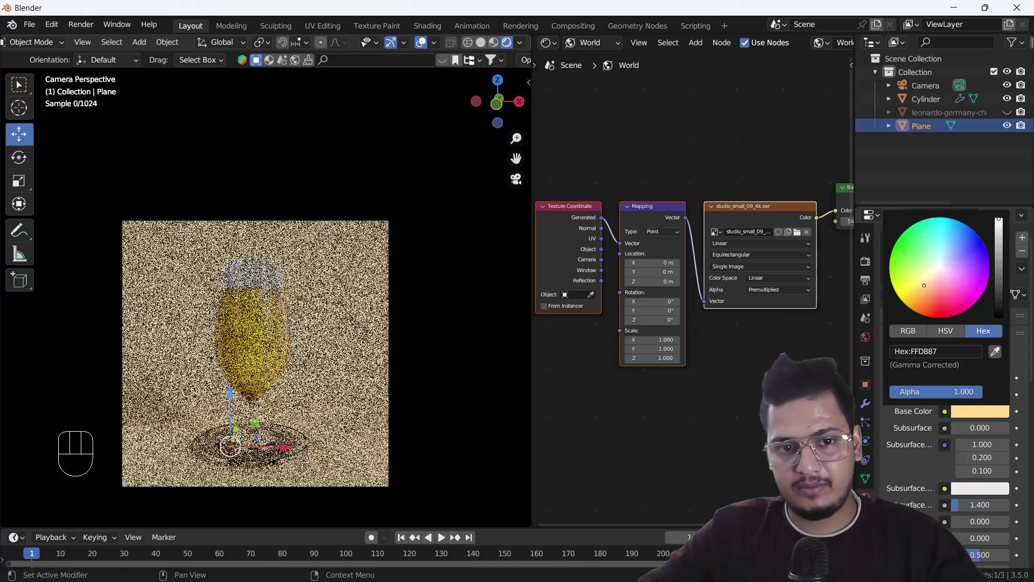
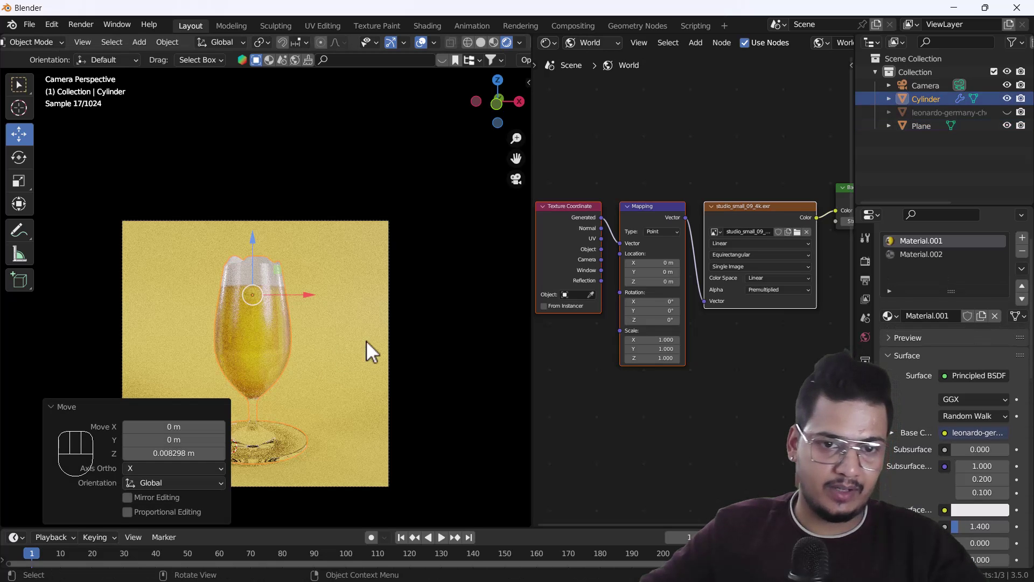
left_click_drag(313, 365, 332, 316)
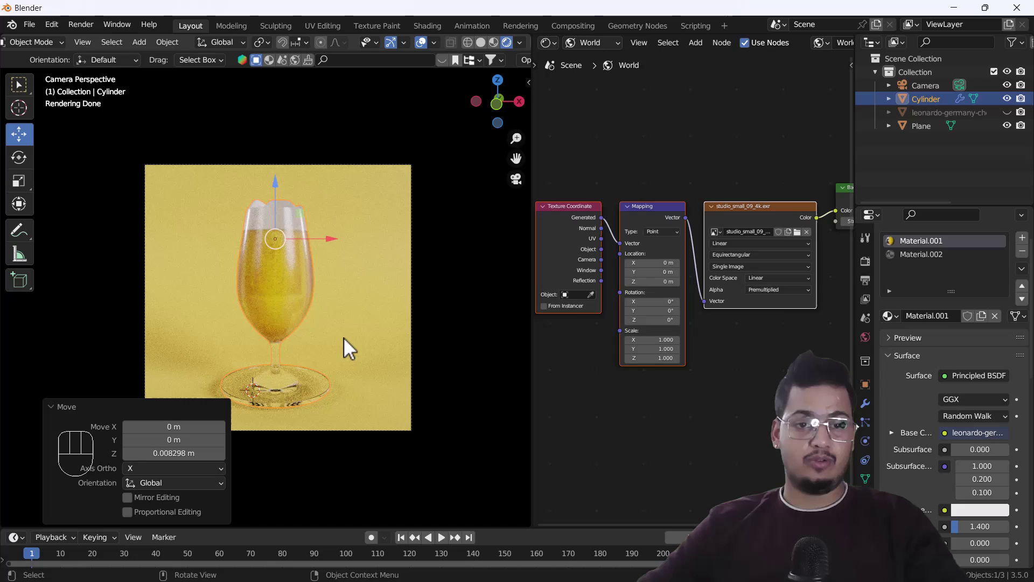
- Check the scene outside and back in camera view, then shift the base colour toward F7FF4F
key("KP_0")
middle_click(319, 346)
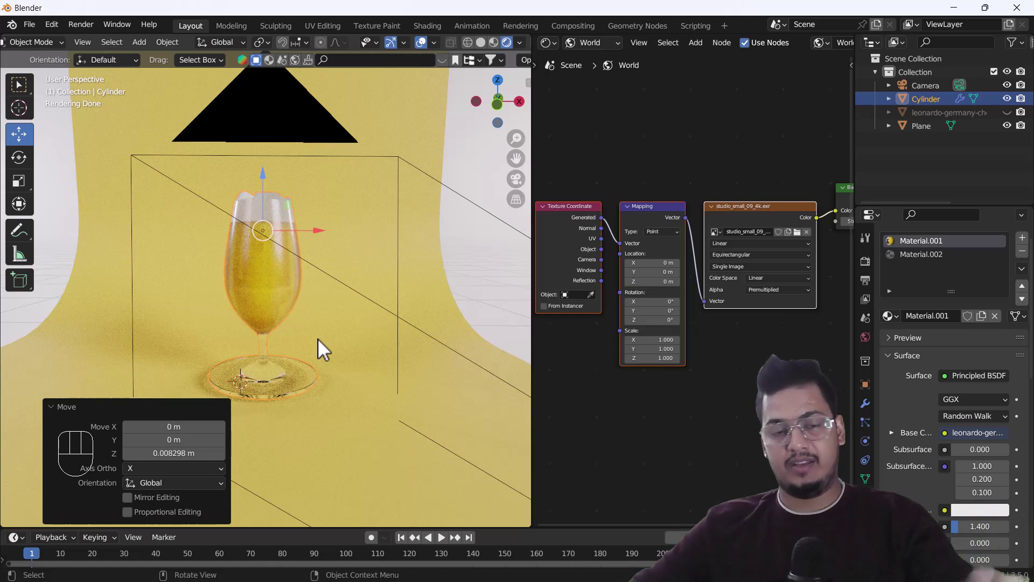
key("KP_0")
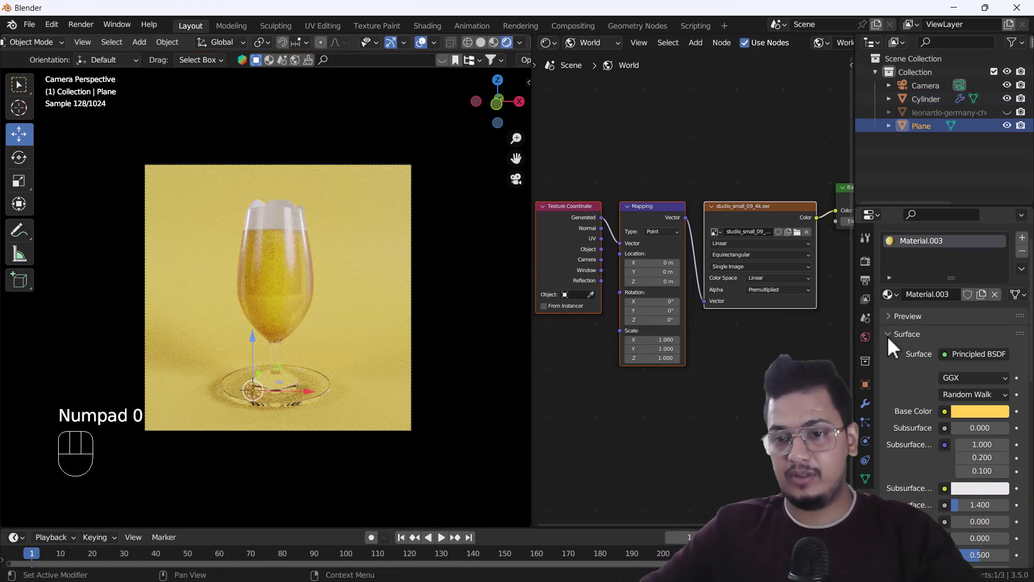
left_click(981, 418)
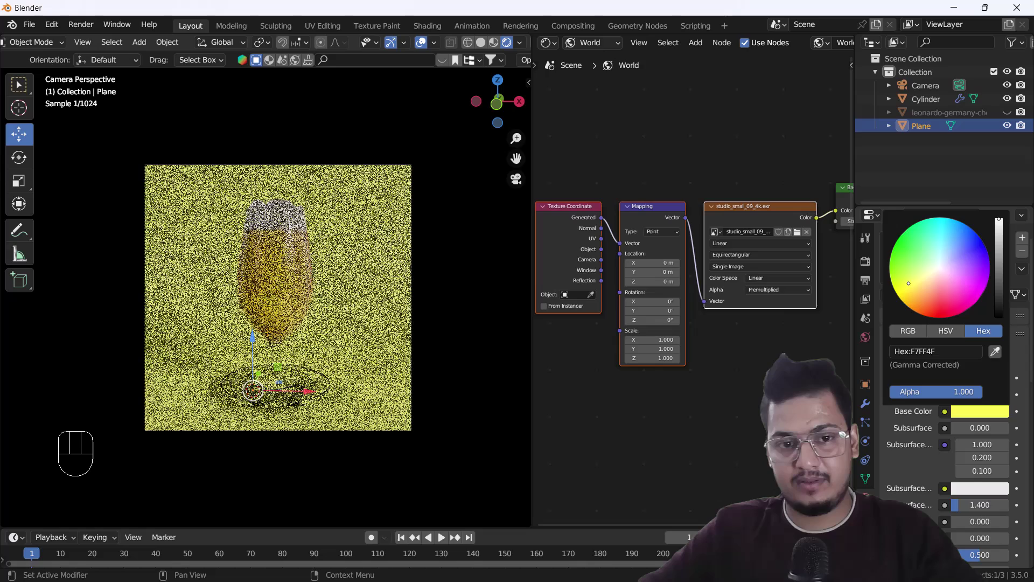